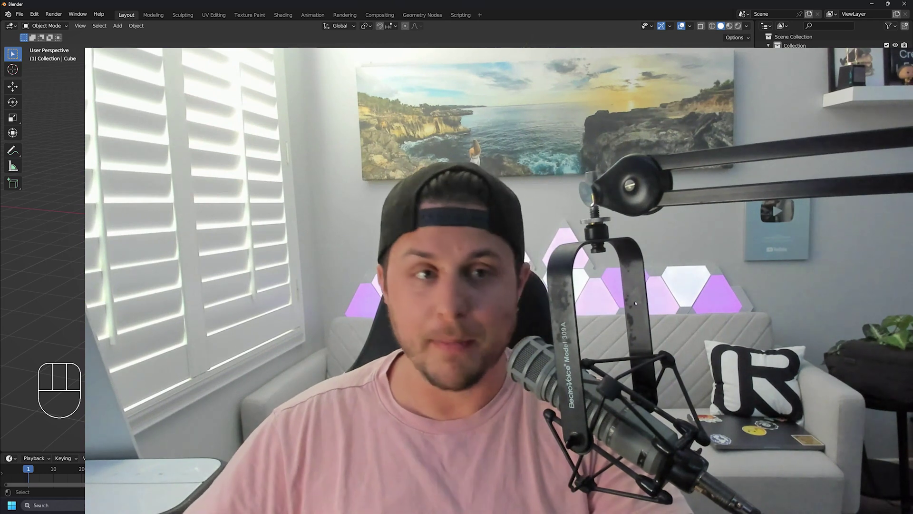
Dismiss the startup splash and orbit the view around the default cube scene.
{"action": "left_click_drag", "start_coordinate": [12, 22], "coordinate": [325, 168]}
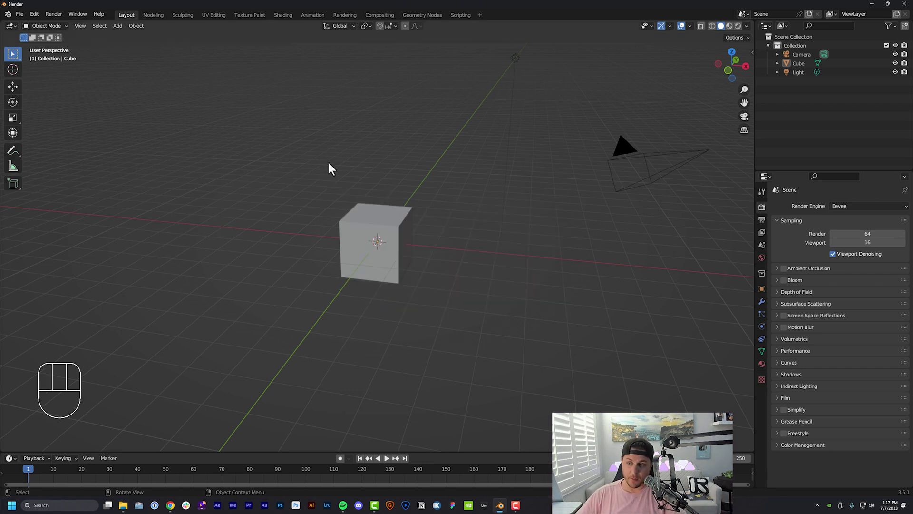
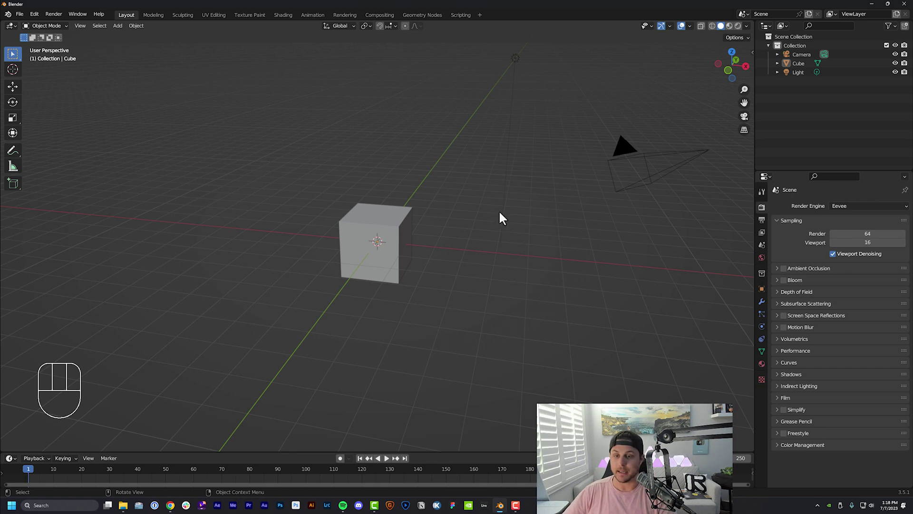
{"action": "middle_click", "coordinate": [491, 216]}
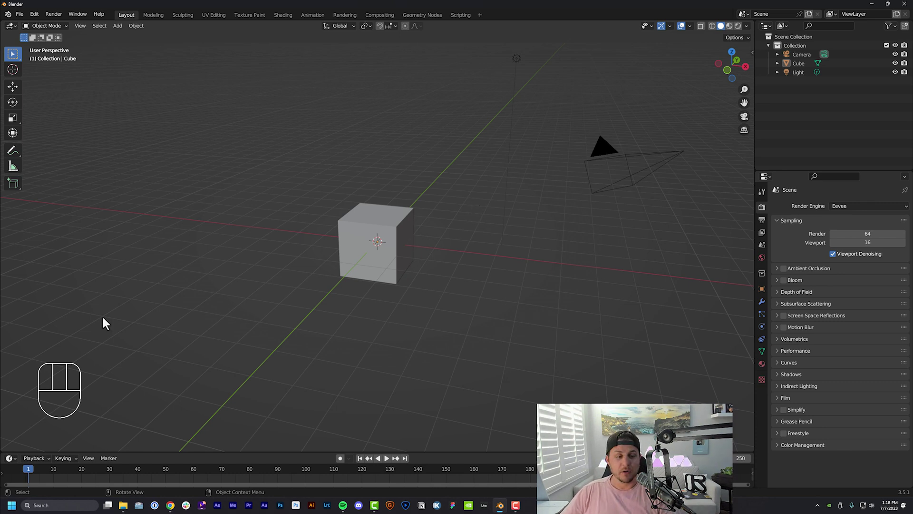
{"action": "left_click_drag", "start_coordinate": [511, 223], "coordinate": [514, 216]}
{"action": "key", "text": "g"}
{"action": "middle_click", "coordinate": [468, 224]}
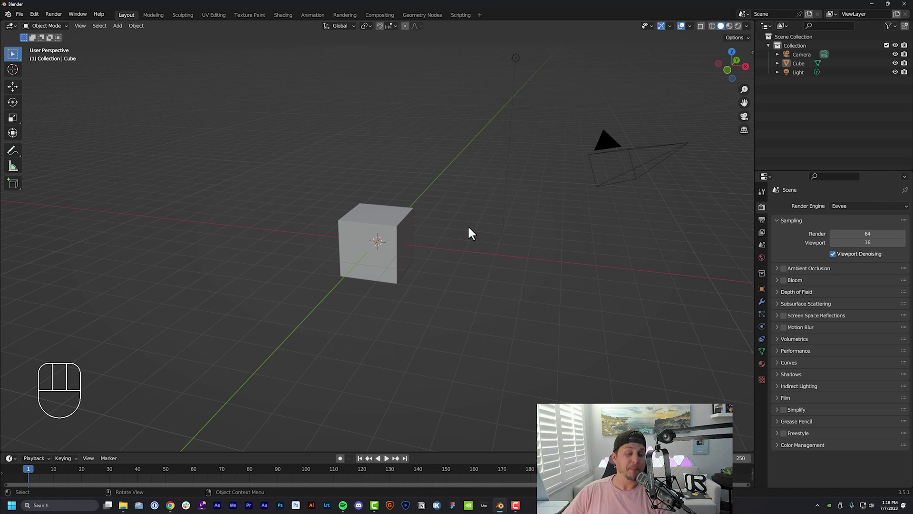
{"action": "left_click_drag", "start_coordinate": [433, 217], "coordinate": [451, 217]}
{"action": "left_click_drag", "start_coordinate": [444, 215], "coordinate": [436, 178]}
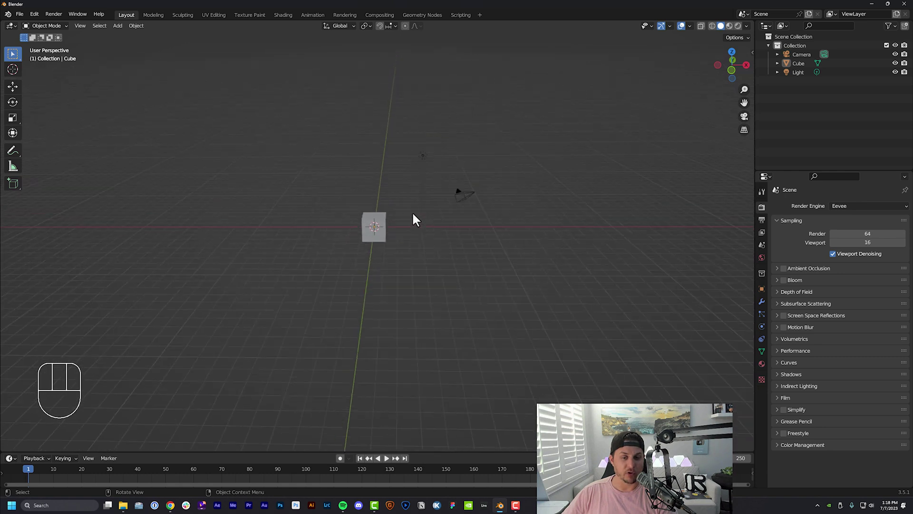
Zoom out to see the whole default scene, then zoom and orbit back in on the cube.
{"action": "left_click_drag", "start_coordinate": [418, 217], "coordinate": [403, 217]}
{"action": "left_click_drag", "start_coordinate": [412, 209], "coordinate": [426, 234]}
{"action": "middle_click", "coordinate": [439, 233]}
{"action": "middle_click", "coordinate": [426, 225]}
{"action": "left_click_drag", "start_coordinate": [431, 231], "coordinate": [441, 201]}
{"action": "middle_click", "coordinate": [436, 205]}
{"action": "left_click_drag", "start_coordinate": [441, 205], "coordinate": [435, 218]}
{"action": "middle_click", "coordinate": [439, 215]}
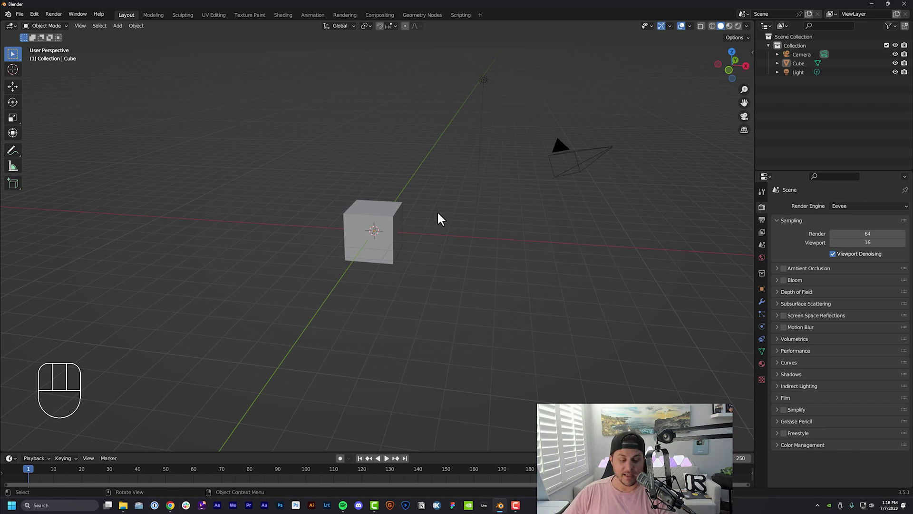
Select all and delete the default cube, camera and light, leaving an empty scene.
{"action": "key", "text": "a"}
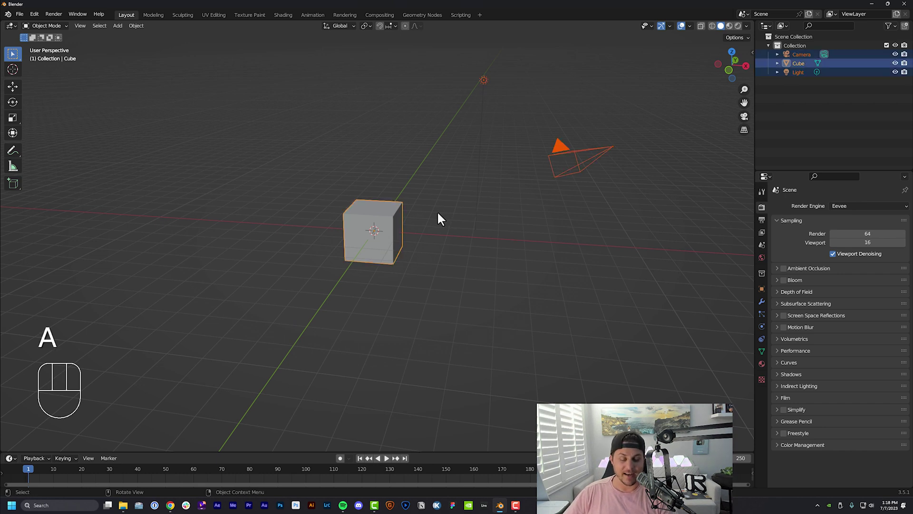
{"action": "key", "text": "x"}
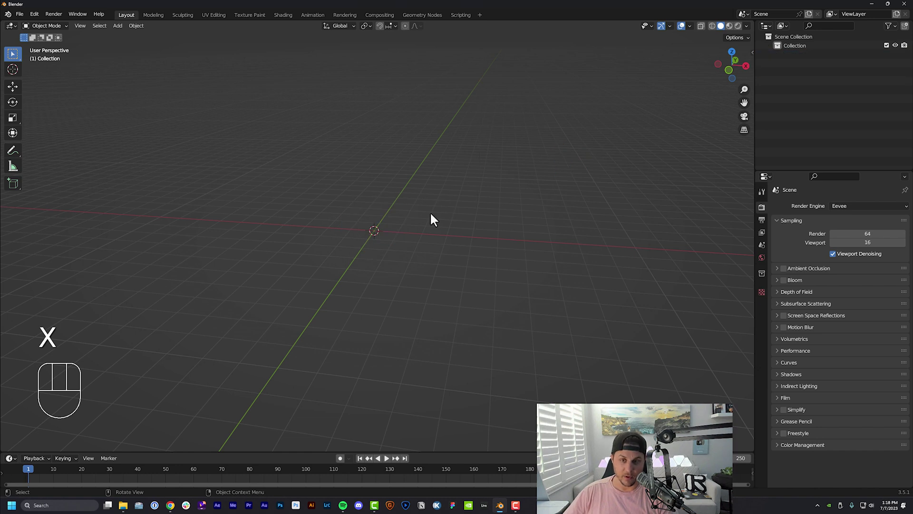
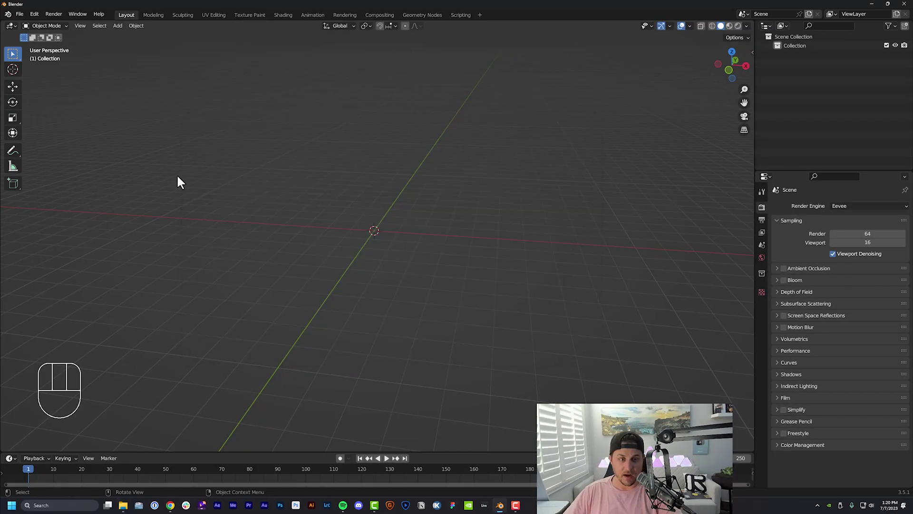
Import the Building_12 FBX house, show its dimensions in the sidebar, and set scene units to Imperial.
{"action": "left_click_drag", "start_coordinate": [23, 22], "coordinate": [383, 204]}
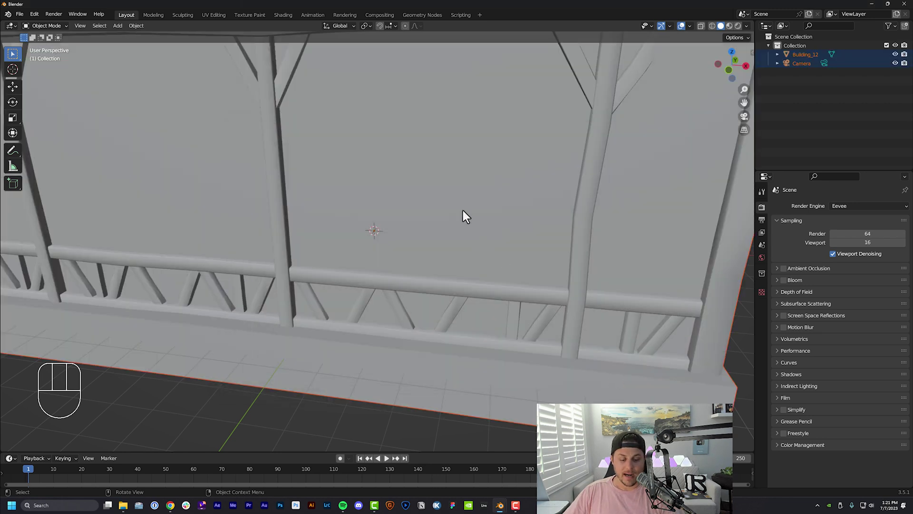
{"action": "left_click_drag", "start_coordinate": [363, 215], "coordinate": [487, 223]}
{"action": "left_click", "coordinate": [421, 191]}
{"action": "key", "text": "n"}
{"action": "left_click", "coordinate": [752, 58]}
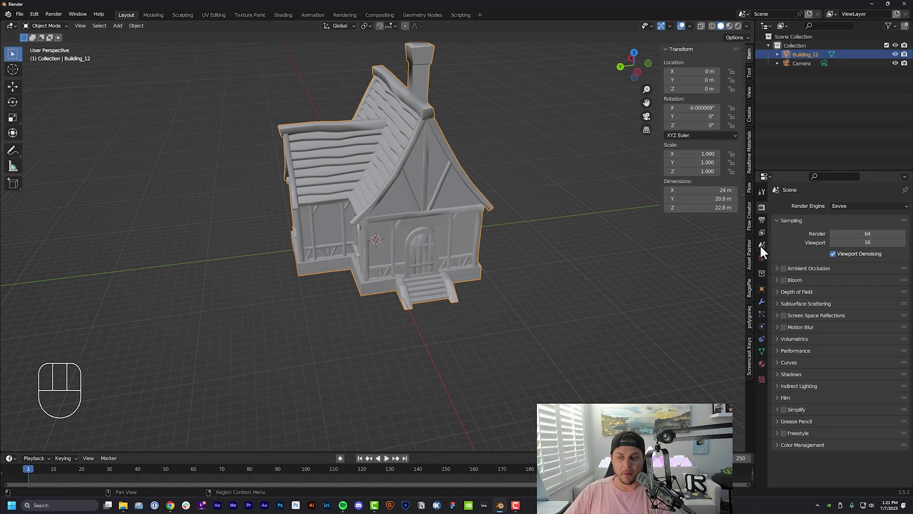
{"action": "left_click", "coordinate": [781, 258]}
{"action": "left_click_drag", "start_coordinate": [877, 273], "coordinate": [860, 304]}
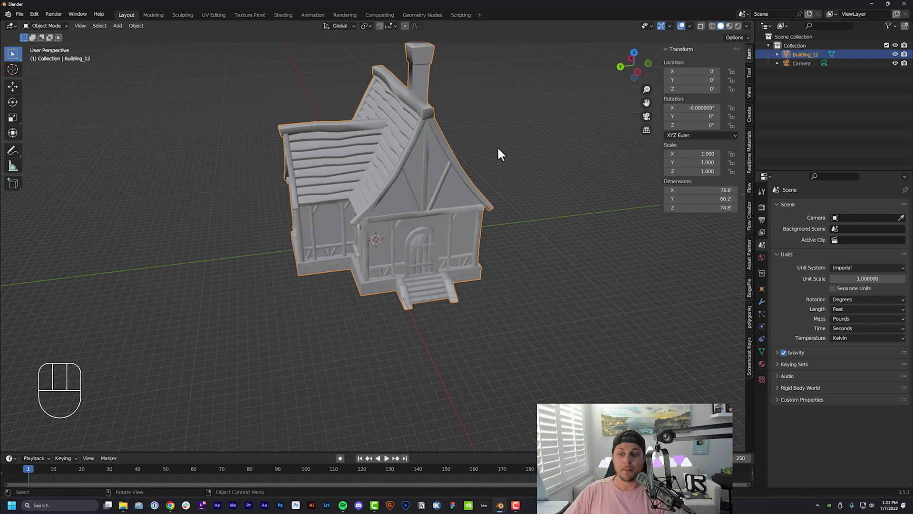
Scale the house down to 0.053, about 4 feet wide, and inspect it from around.
{"action": "left_click_drag", "start_coordinate": [497, 158], "coordinate": [480, 153]}
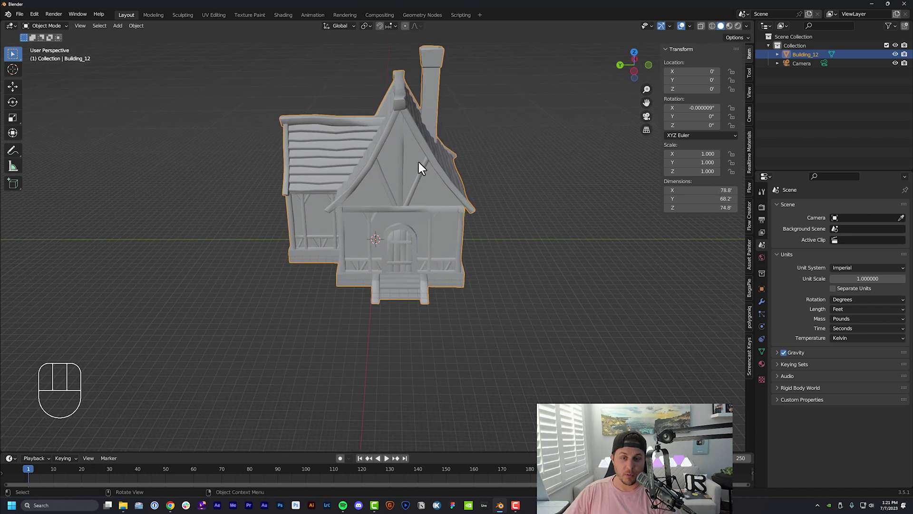
{"action": "left_click", "coordinate": [421, 166]}
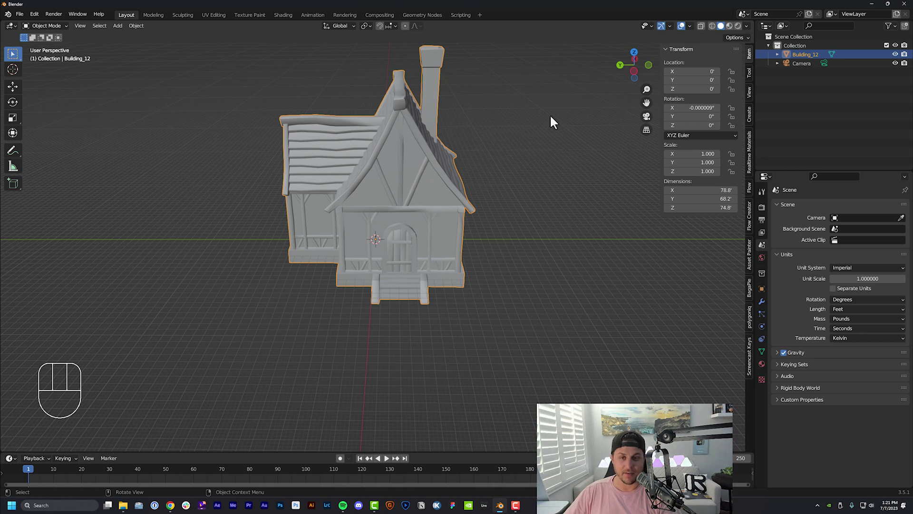
{"action": "key", "text": "s"}
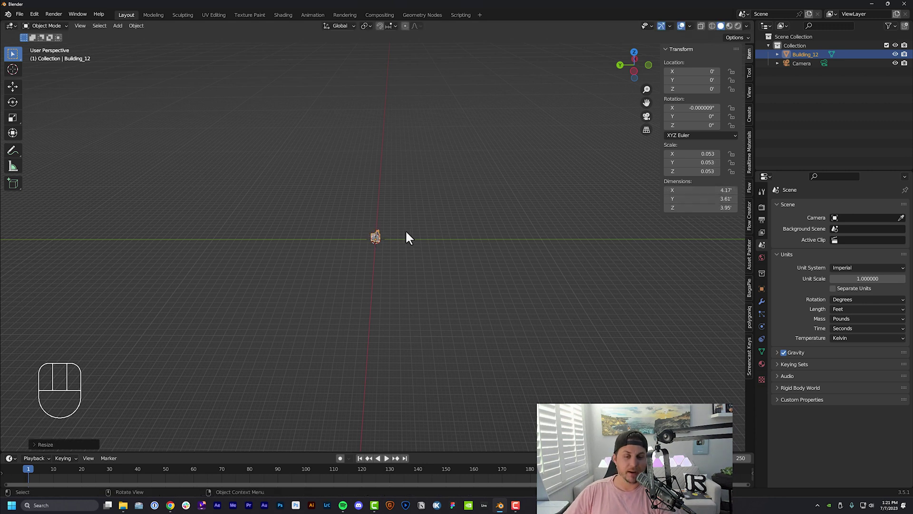
{"action": "key", "text": "KP_Decimal"}
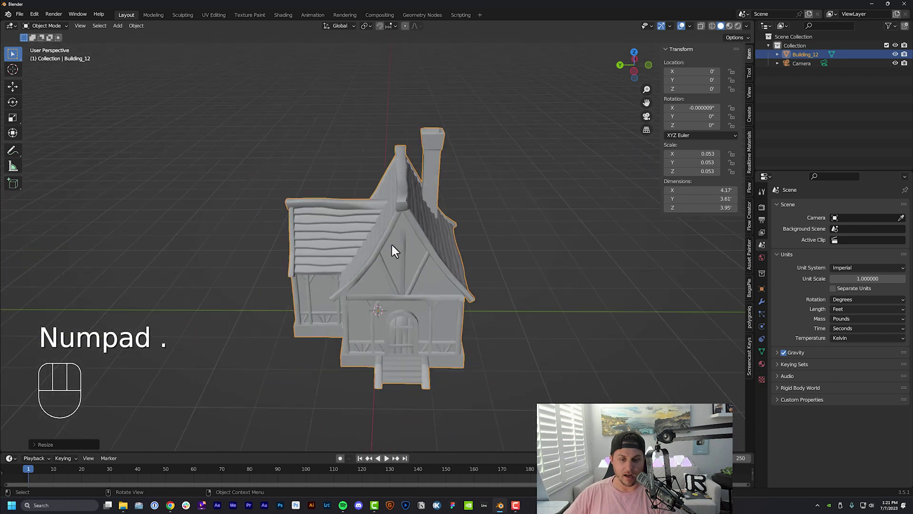
{"action": "left_click_drag", "start_coordinate": [415, 266], "coordinate": [389, 251]}
{"action": "left_click_drag", "start_coordinate": [397, 243], "coordinate": [382, 221]}
{"action": "left_click_drag", "start_coordinate": [387, 224], "coordinate": [402, 223]}
{"action": "middle_click", "coordinate": [399, 218]}
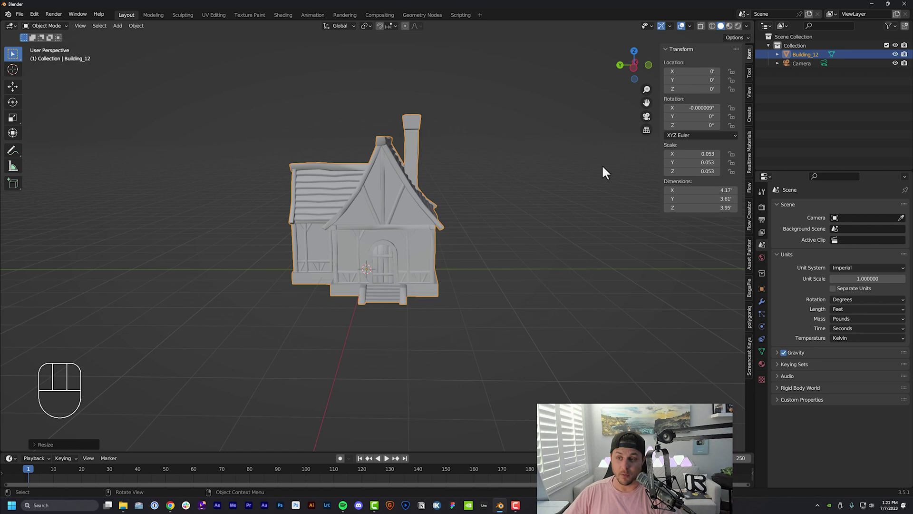
{"action": "middle_click", "coordinate": [498, 179]}
{"action": "left_click", "coordinate": [493, 184]}
{"action": "middle_click", "coordinate": [481, 200]}
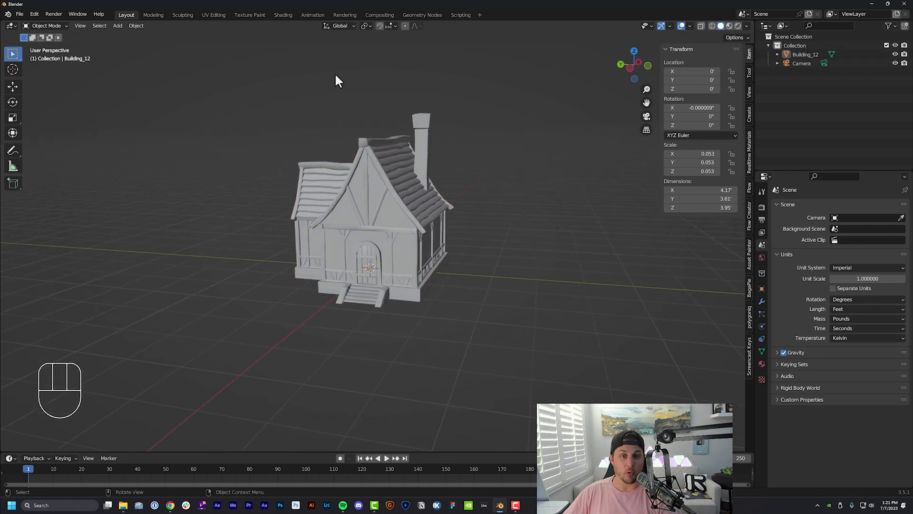
Add a plane mesh and scale it up into a large ground.
{"action": "left_click_drag", "start_coordinate": [122, 31], "coordinate": [251, 41]}
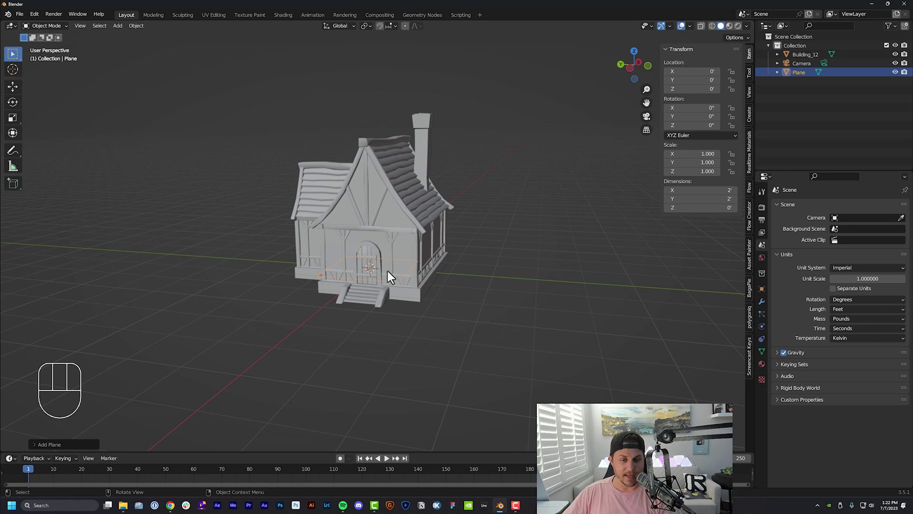
{"action": "key", "text": "s"}
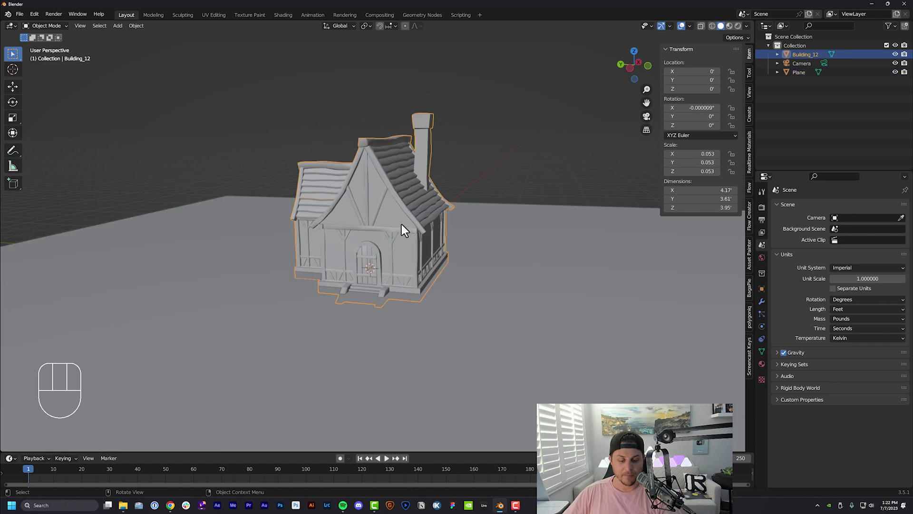
Raise the house along Z so its base rests on the ground plane.
{"action": "key", "text": "g"}
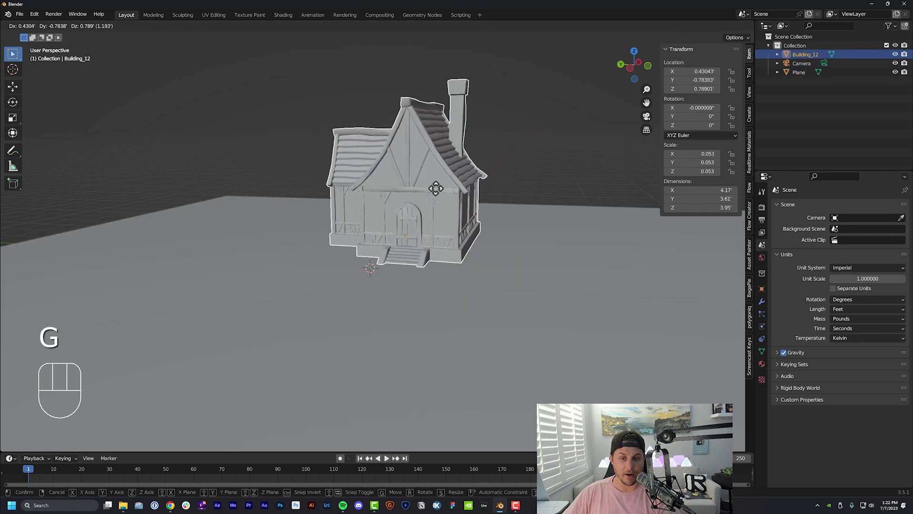
{"action": "key", "text": "z"}
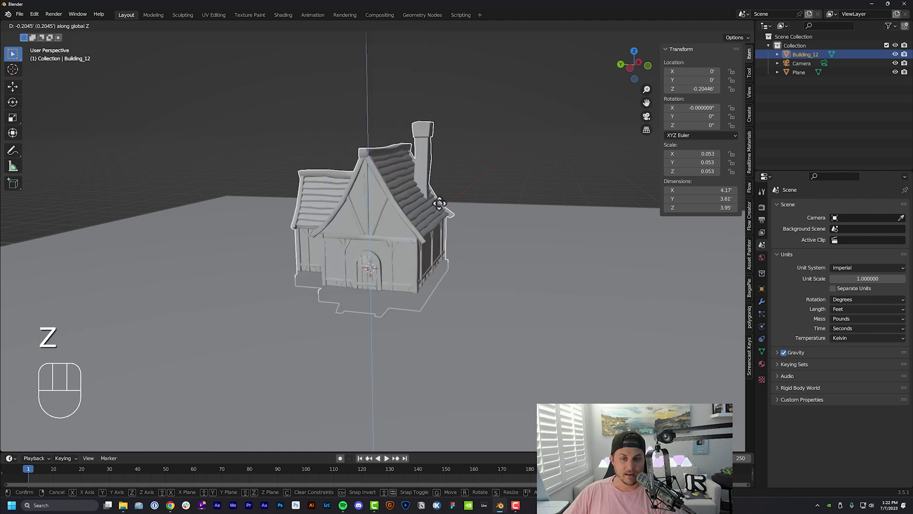
{"action": "key", "text": "x"}
{"action": "key", "text": "y"}
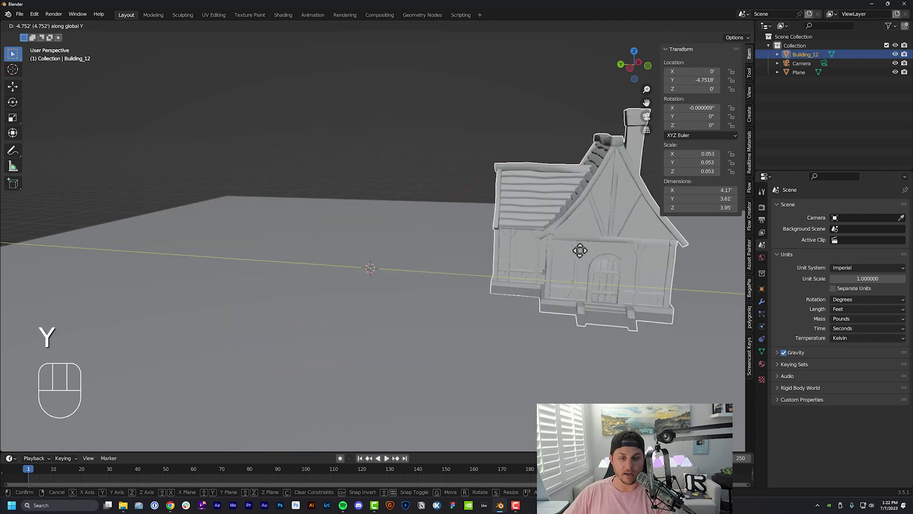
{"action": "key", "text": "z"}
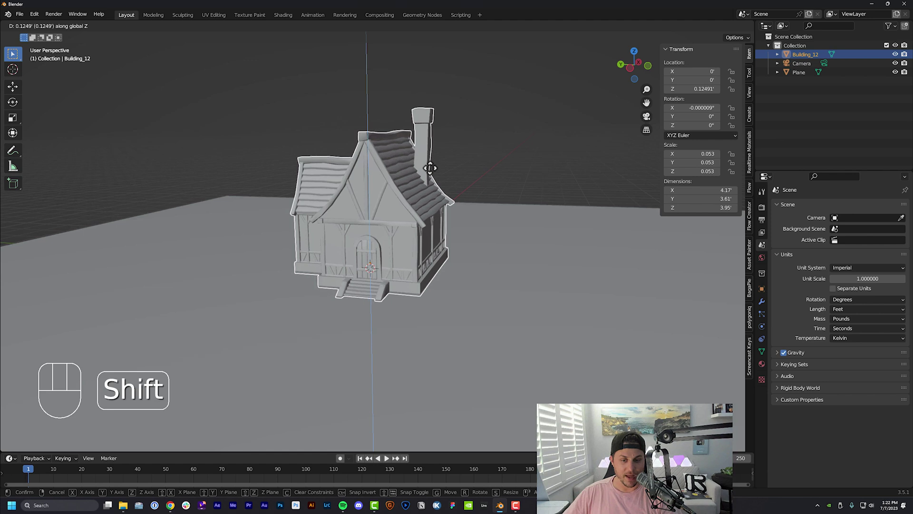
{"action": "left_click", "coordinate": [434, 174]}
{"action": "left_click_drag", "start_coordinate": [401, 261], "coordinate": [416, 258]}
{"action": "left_click_drag", "start_coordinate": [480, 205], "coordinate": [480, 211]}
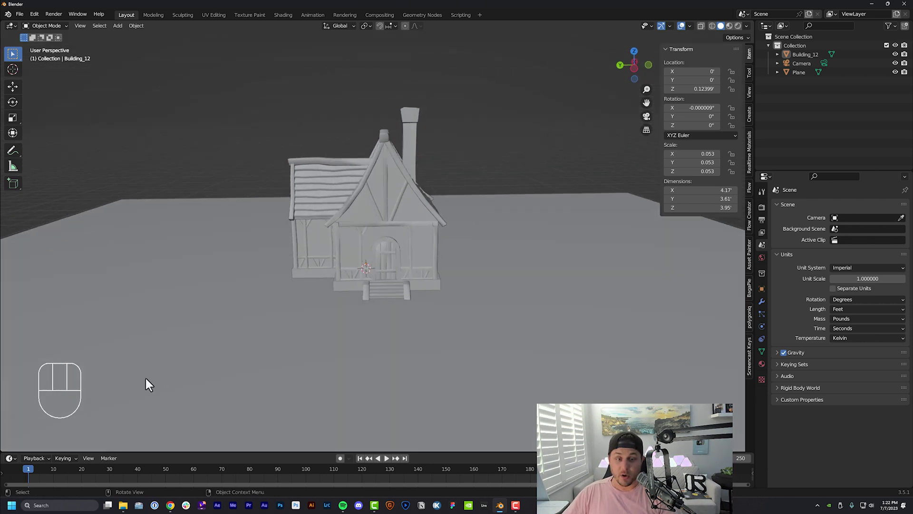
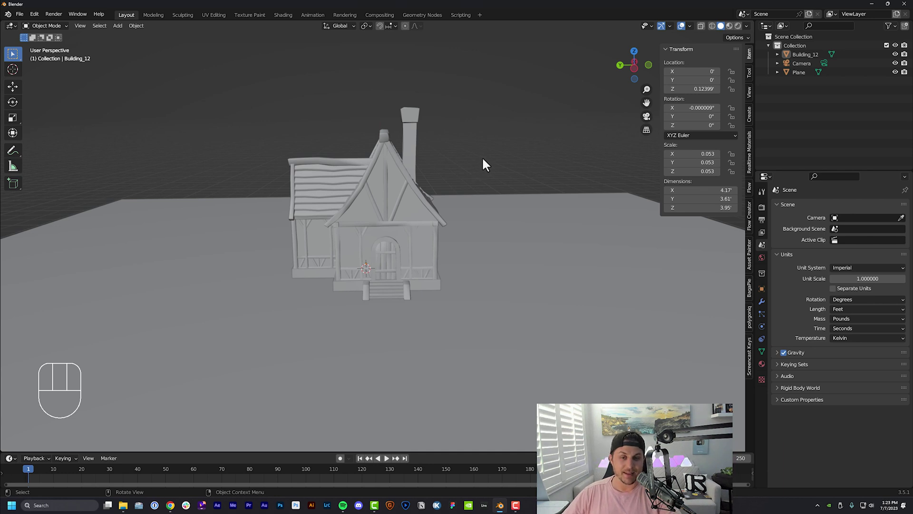
Show the File > Import submenu listing formats including Images as Planes.
{"action": "left_click_drag", "start_coordinate": [41, 18], "coordinate": [76, 149]}
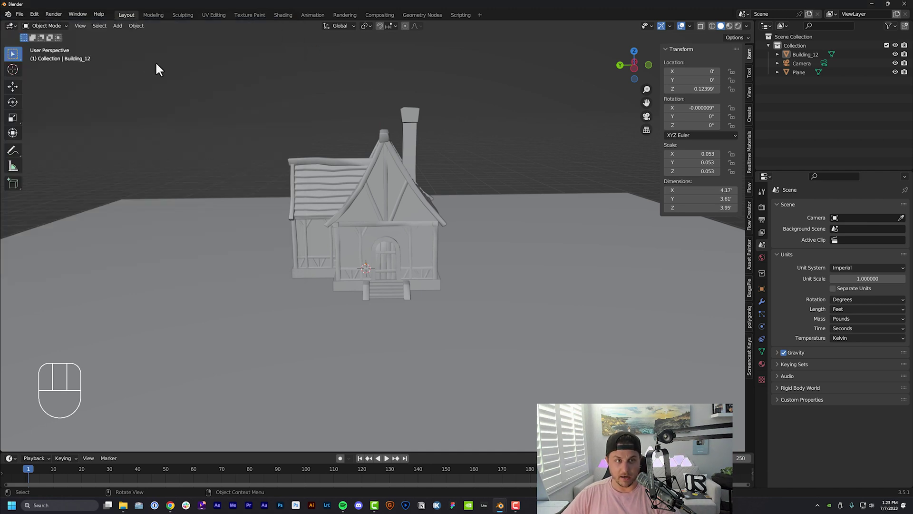
Import the creepy forest JPG as an image plane hovering above the house and ground.
{"action": "left_click_drag", "start_coordinate": [25, 19], "coordinate": [173, 265]}
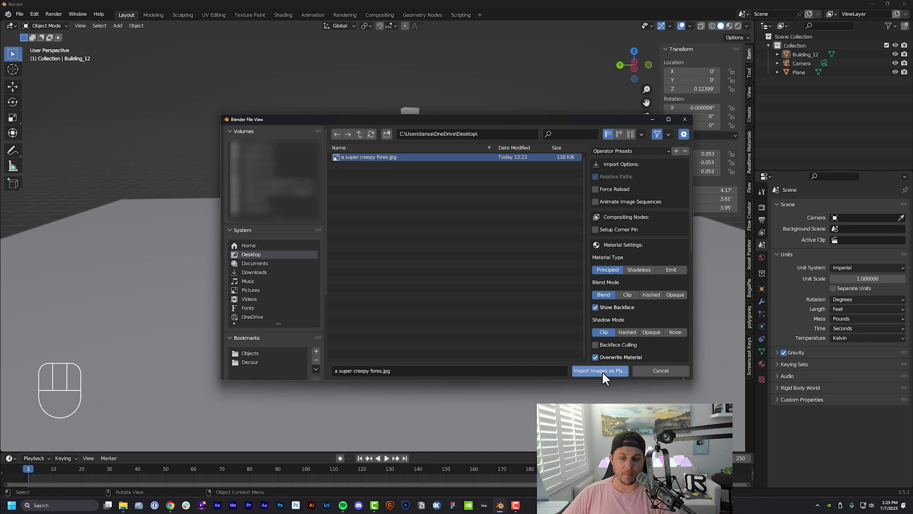
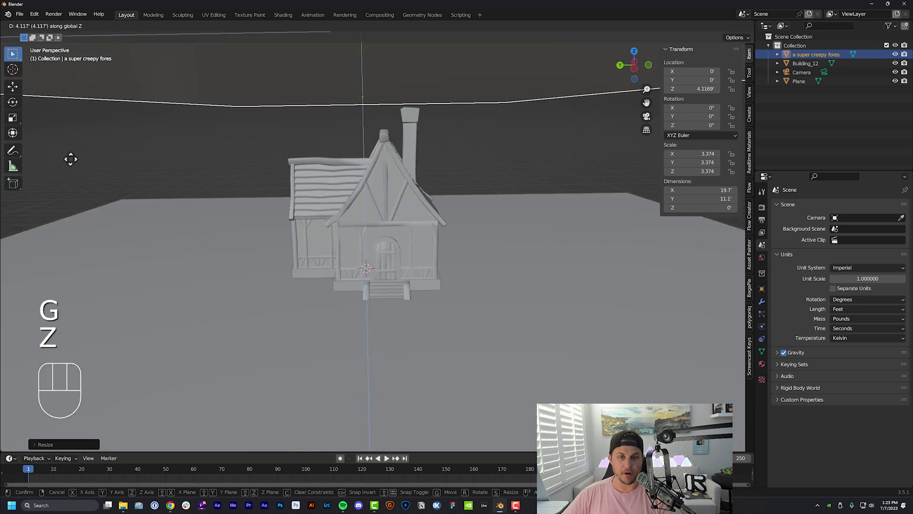
{"action": "left_click_drag", "start_coordinate": [331, 193], "coordinate": [364, 205]}
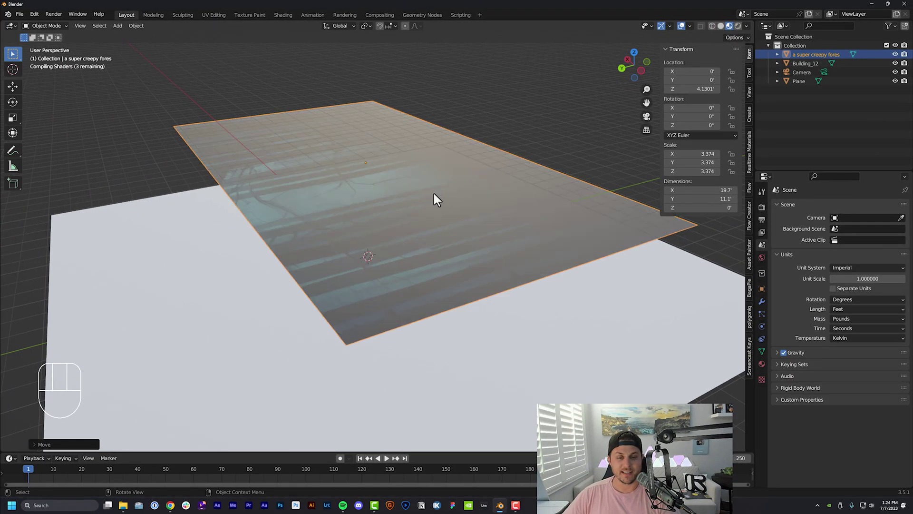
{"action": "left_click_drag", "start_coordinate": [402, 188], "coordinate": [366, 181]}
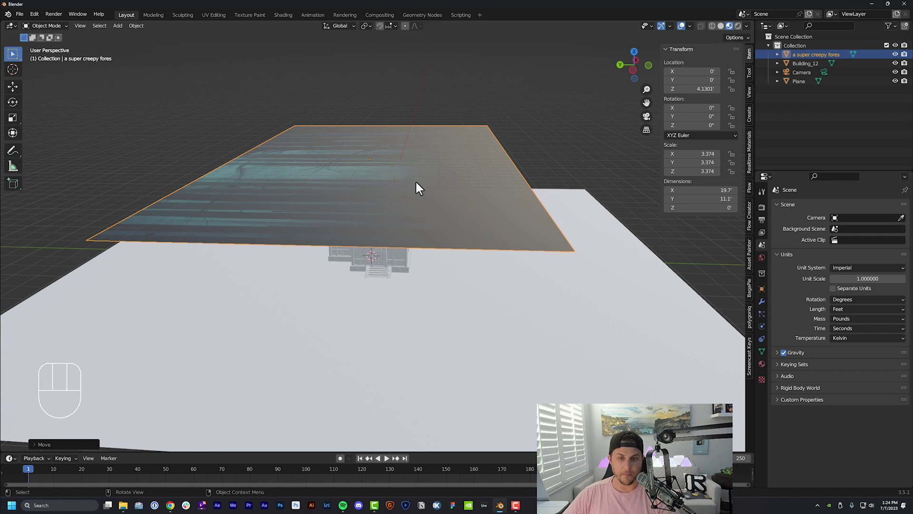
Rotate the forest image plane 90° on X and 90° on Z so it stands upright.
{"action": "key", "text": "r"}
{"action": "key", "text": "x"}
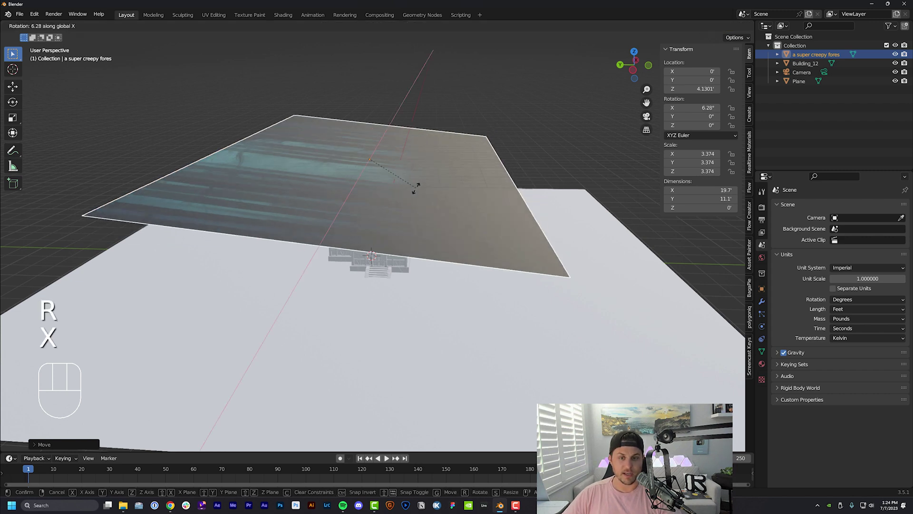
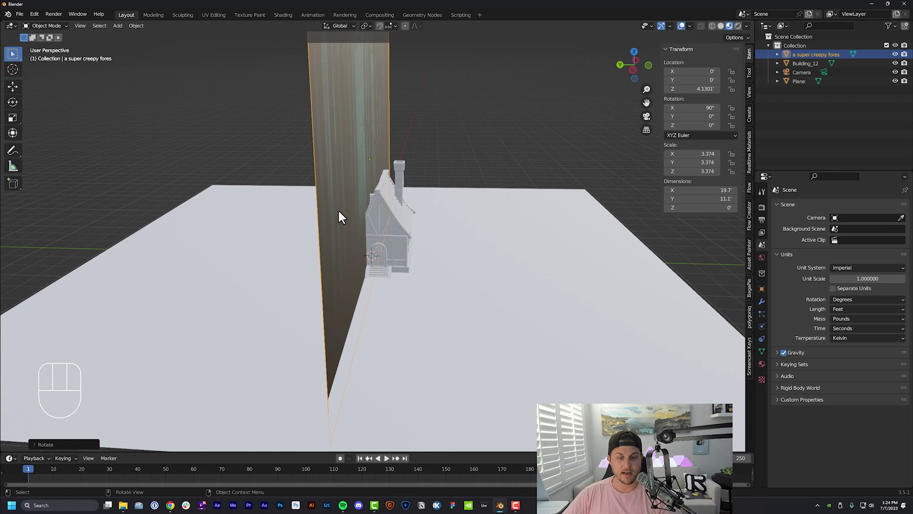
{"action": "key", "text": "r"}
{"action": "key", "text": "z"}
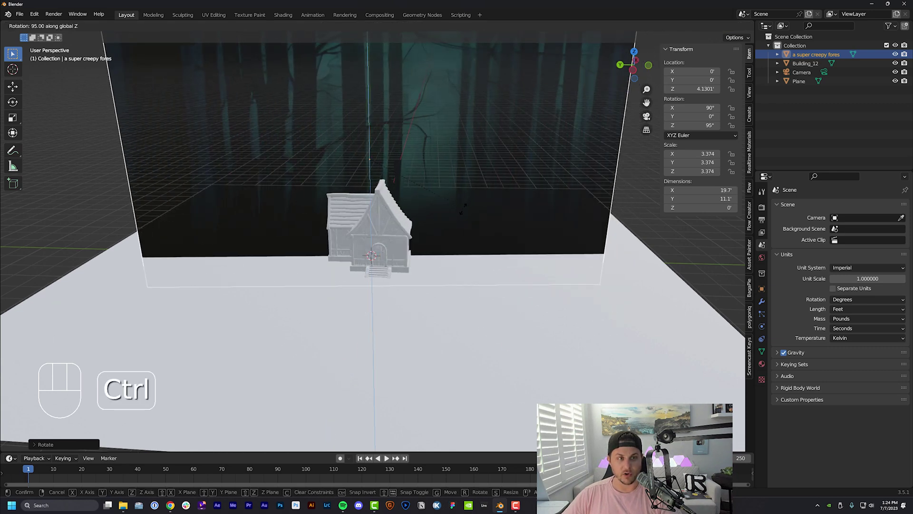
Slide the backdrop along X behind the house and view the house from the front.
{"action": "key", "text": "g"}
{"action": "key", "text": "x"}
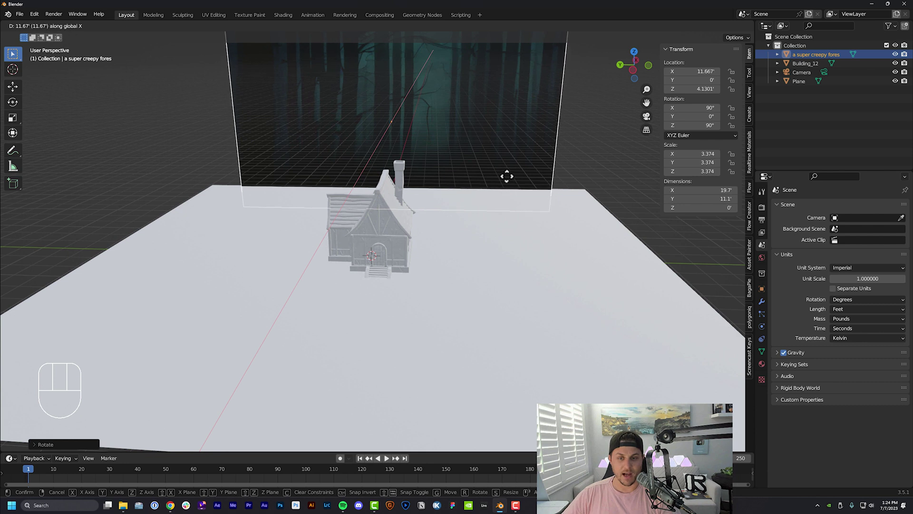
{"action": "left_click_drag", "start_coordinate": [462, 250], "coordinate": [463, 233]}
{"action": "middle_click", "coordinate": [410, 210]}
{"action": "middle_click", "coordinate": [406, 223]}
{"action": "middle_click", "coordinate": [406, 222]}
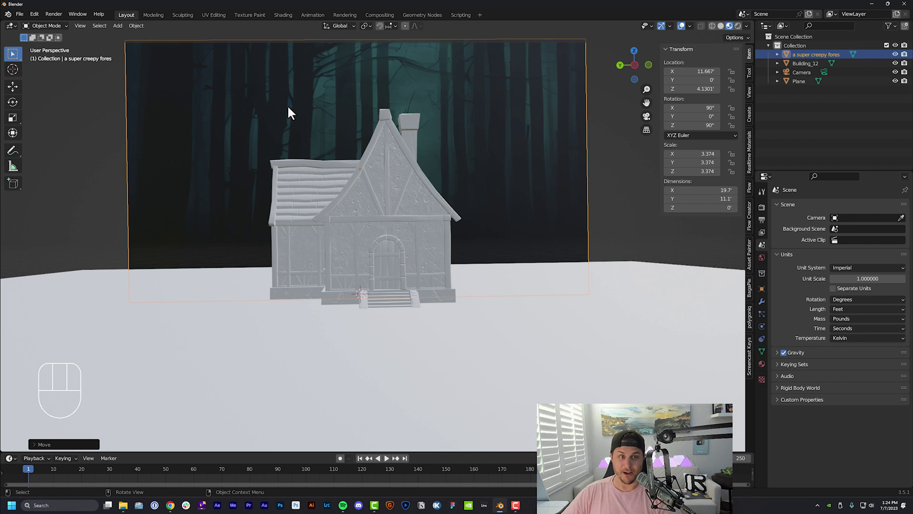
Add a new camera, look through it and enable Lock Camera to View.
{"action": "left_click_drag", "start_coordinate": [123, 33], "coordinate": [152, 176]}
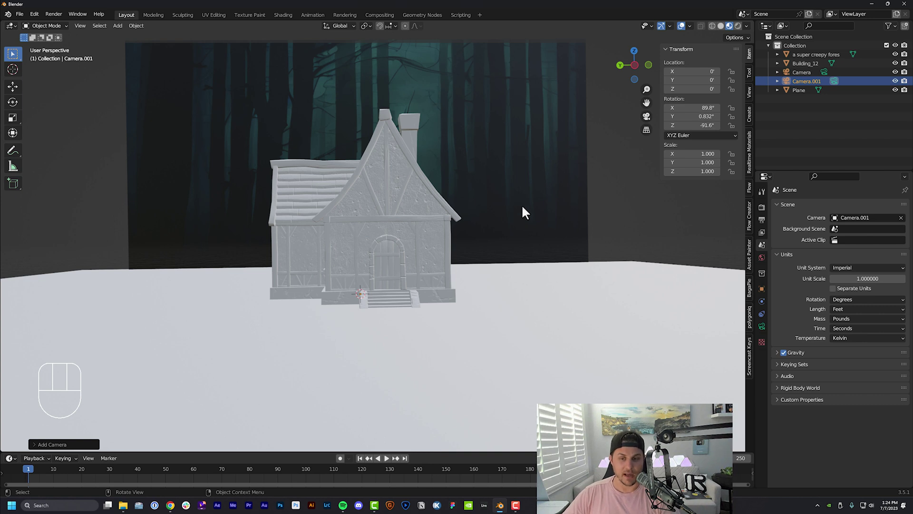
{"action": "key", "text": "KP_0"}
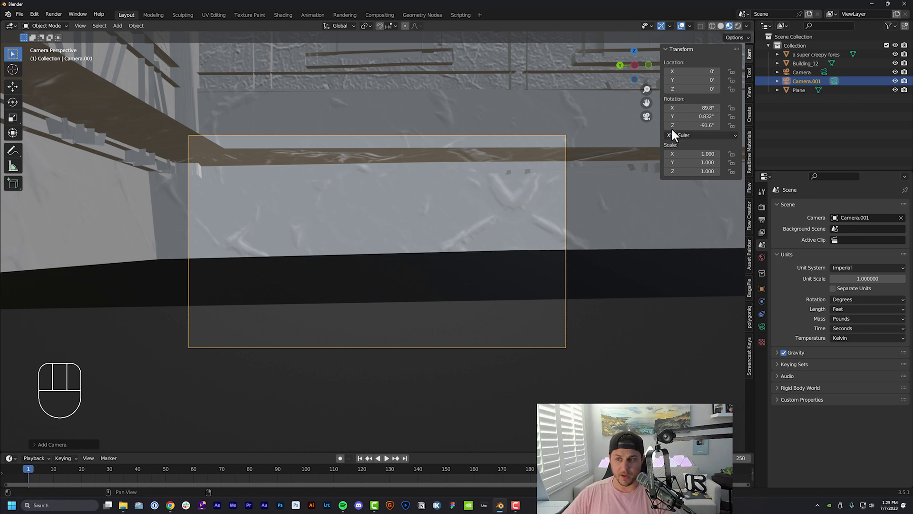
{"action": "left_click", "coordinate": [753, 98]}
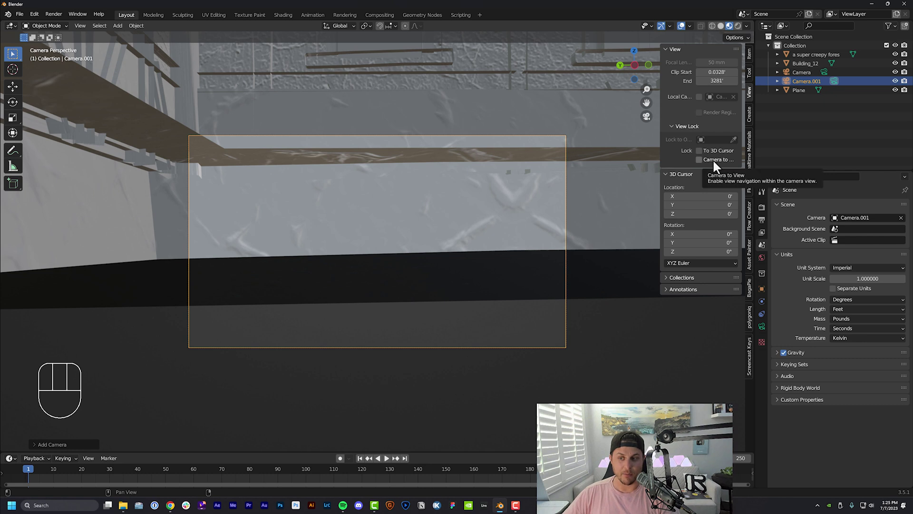
{"action": "left_click", "coordinate": [716, 165]}
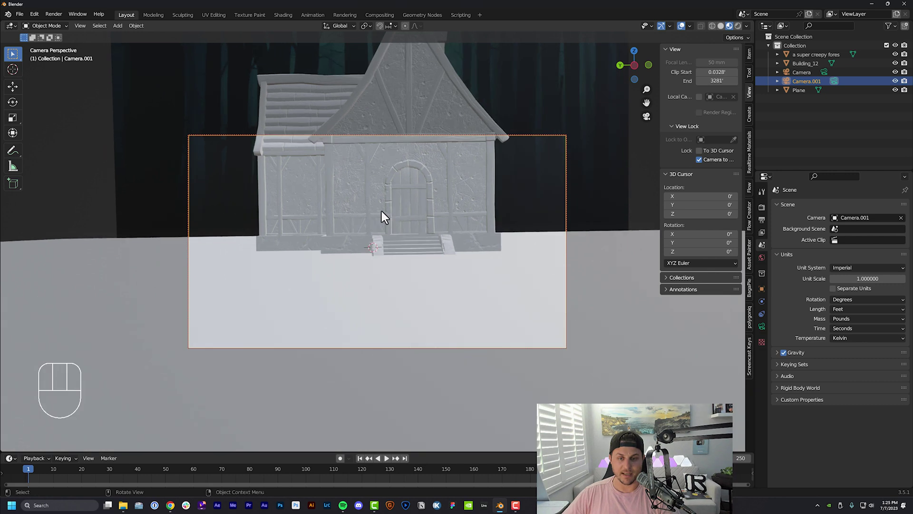
Frame the house against the forest through the camera and delete the old camera.
{"action": "middle_click", "coordinate": [389, 248]}
{"action": "middle_click", "coordinate": [390, 248]}
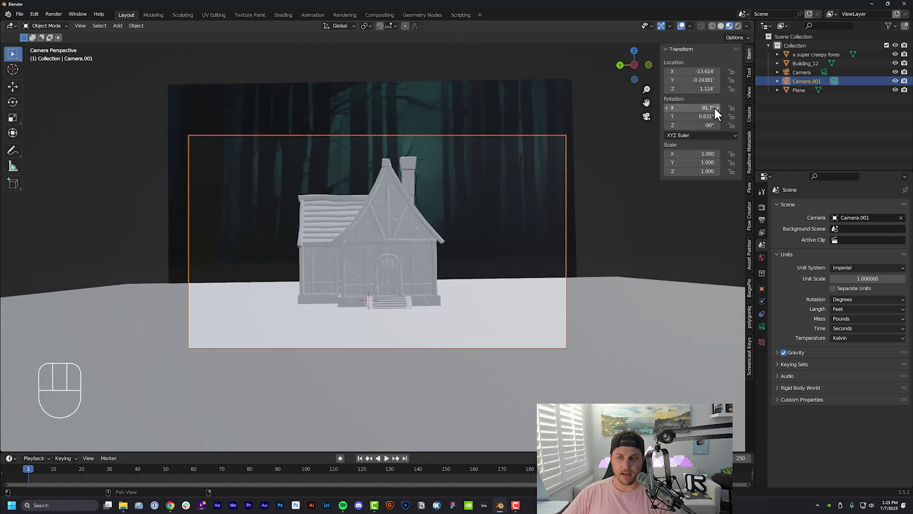
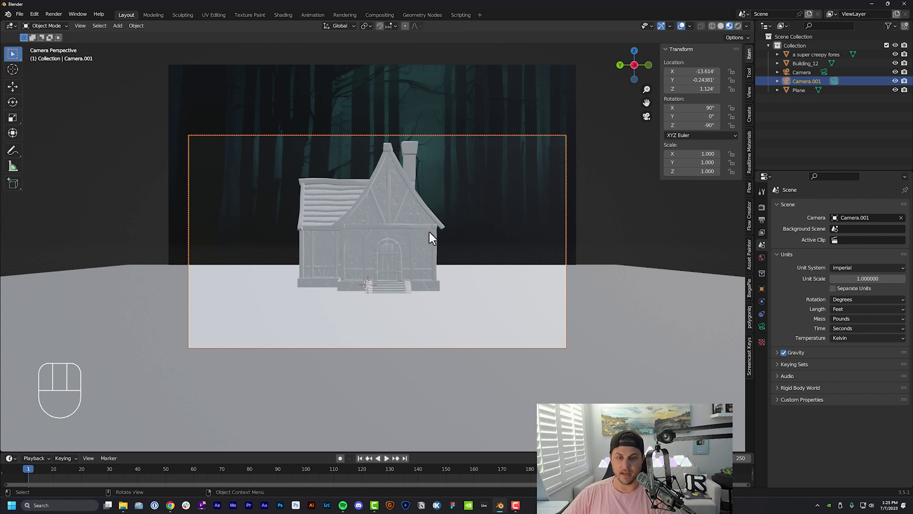
{"action": "middle_click", "coordinate": [409, 238]}
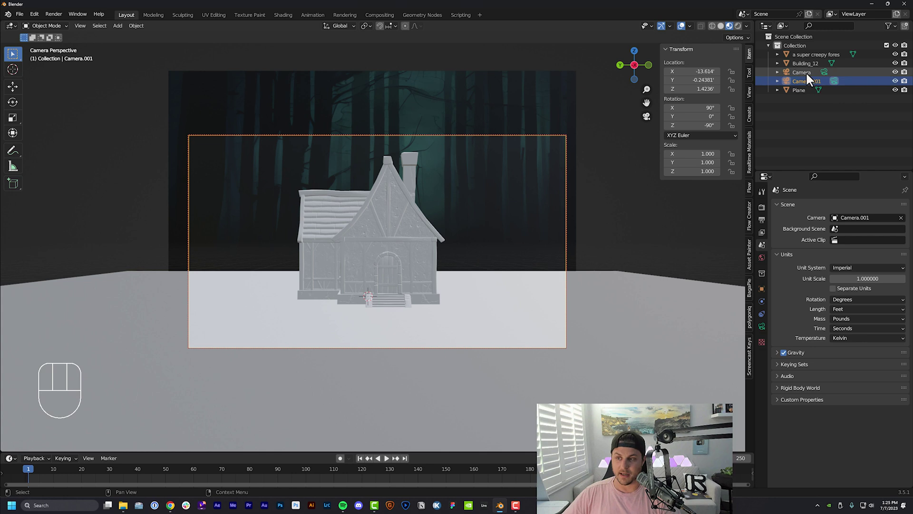
{"action": "left_click", "coordinate": [810, 78]}
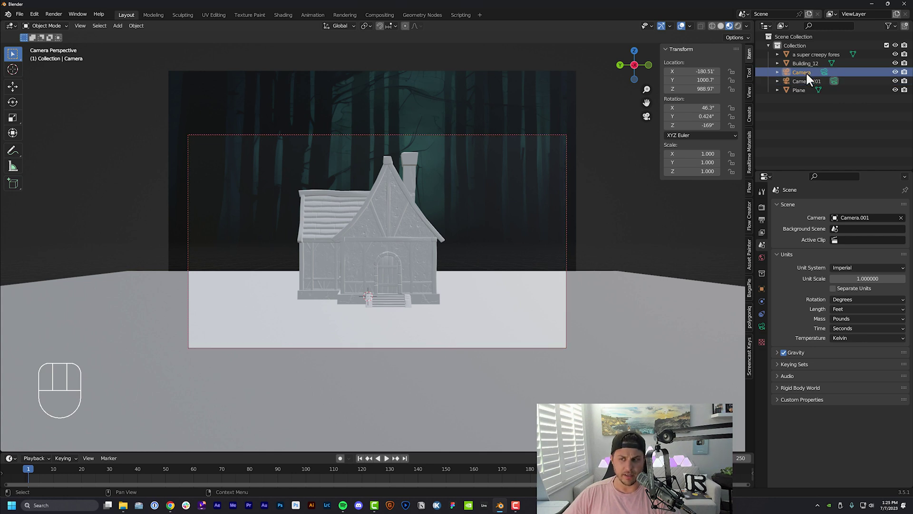
{"action": "key", "text": "x"}
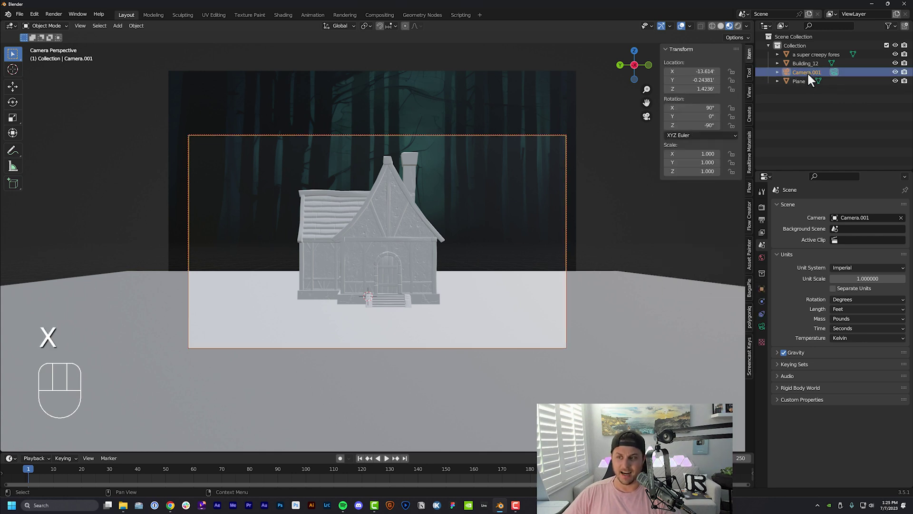
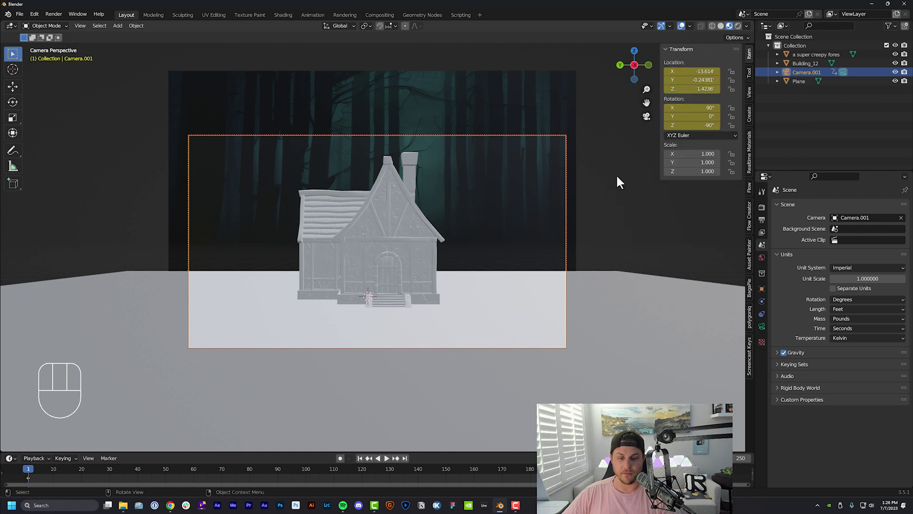
At frame 100, push the camera in close to the front door and play the animation.
{"action": "left_click_drag", "start_coordinate": [237, 473], "coordinate": [309, 490]}
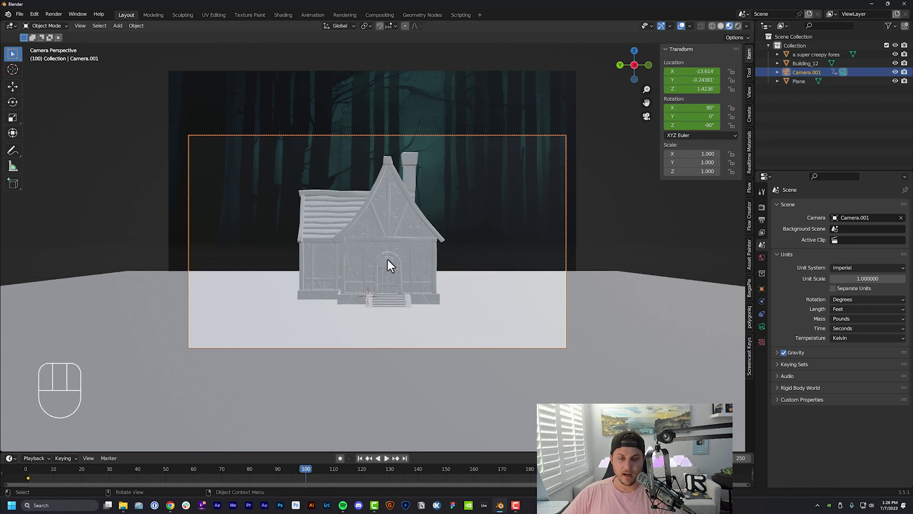
{"action": "middle_click", "coordinate": [384, 265]}
{"action": "middle_click", "coordinate": [384, 221]}
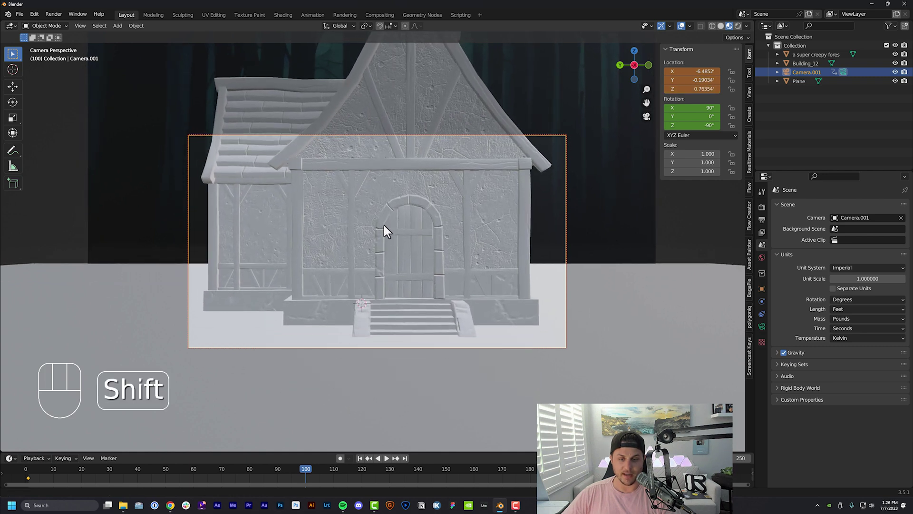
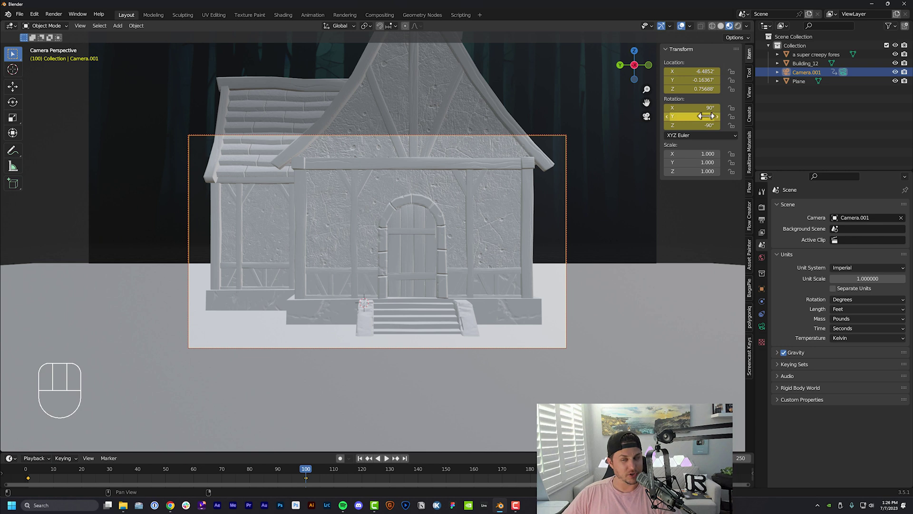
{"action": "left_click", "coordinate": [36, 475]}
{"action": "key", "text": "space"}
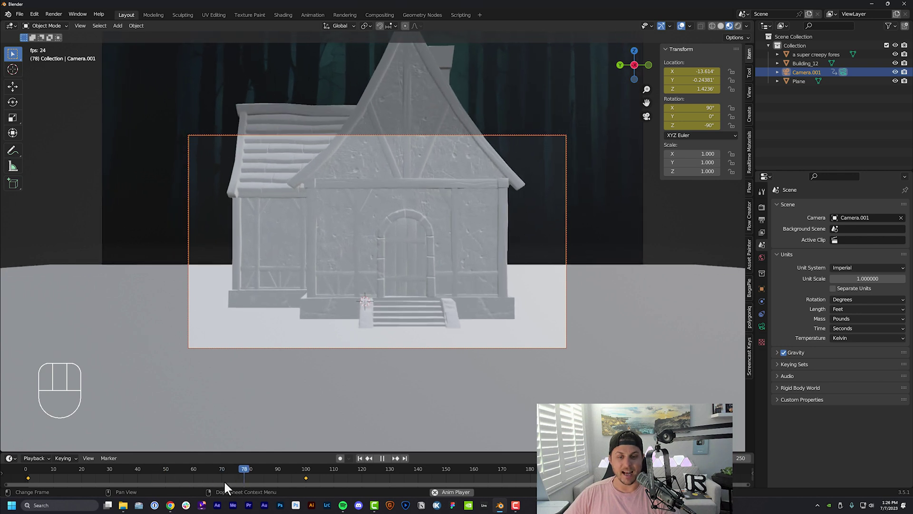
Scrub and replay the camera push-in, then return to frame 1.
{"action": "left_click_drag", "start_coordinate": [291, 474], "coordinate": [317, 484]}
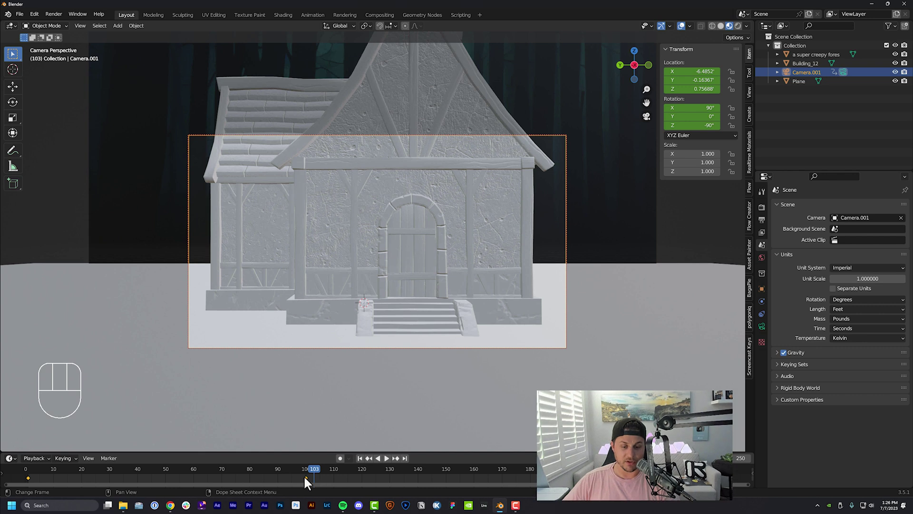
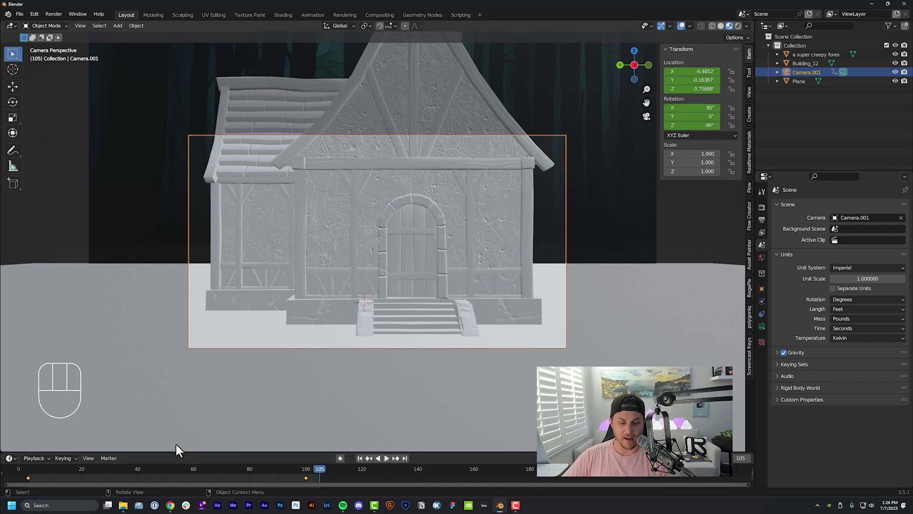
{"action": "left_click_drag", "start_coordinate": [311, 474], "coordinate": [33, 482]}
{"action": "key", "text": "space"}
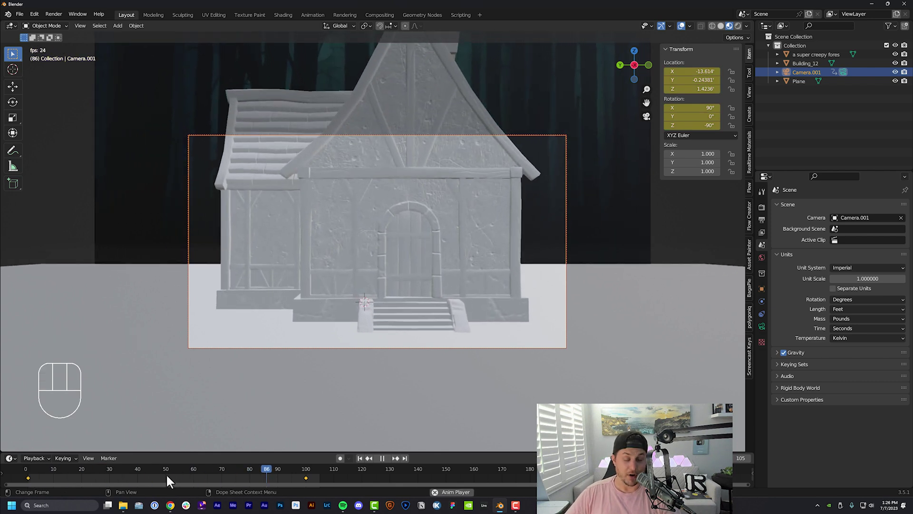
{"action": "left_click_drag", "start_coordinate": [38, 474], "coordinate": [33, 487]}
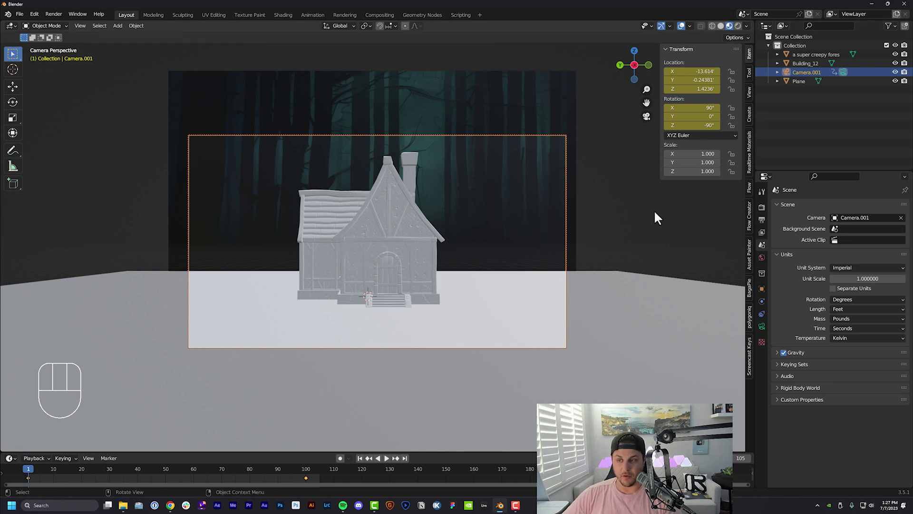
Split the viewport in two, set the right view to Rendered shading and hide its sidebar.
{"action": "left_click_drag", "start_coordinate": [758, 124], "coordinate": [260, 195]}
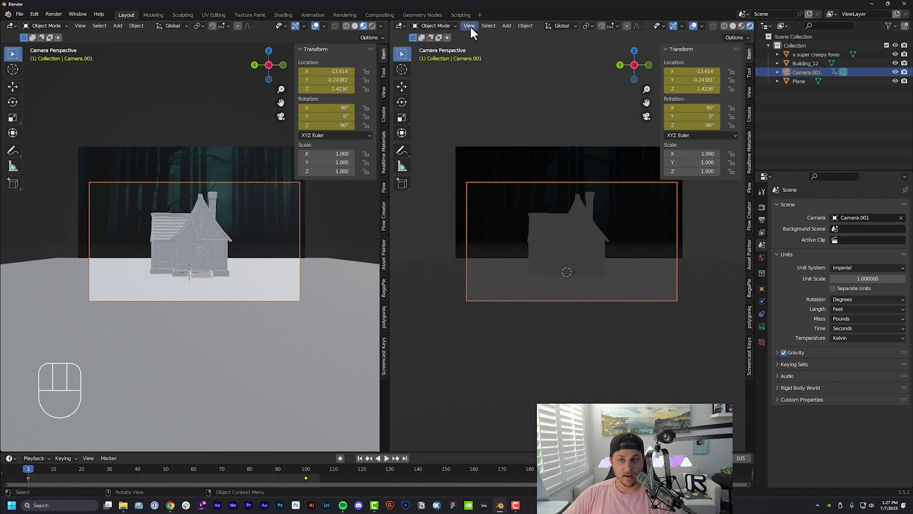
{"action": "left_click_drag", "start_coordinate": [477, 33], "coordinate": [482, 39]}
{"action": "left_click", "coordinate": [478, 34]}
{"action": "left_click_drag", "start_coordinate": [472, 30], "coordinate": [483, 50]}
{"action": "left_click_drag", "start_coordinate": [475, 34], "coordinate": [488, 66]}
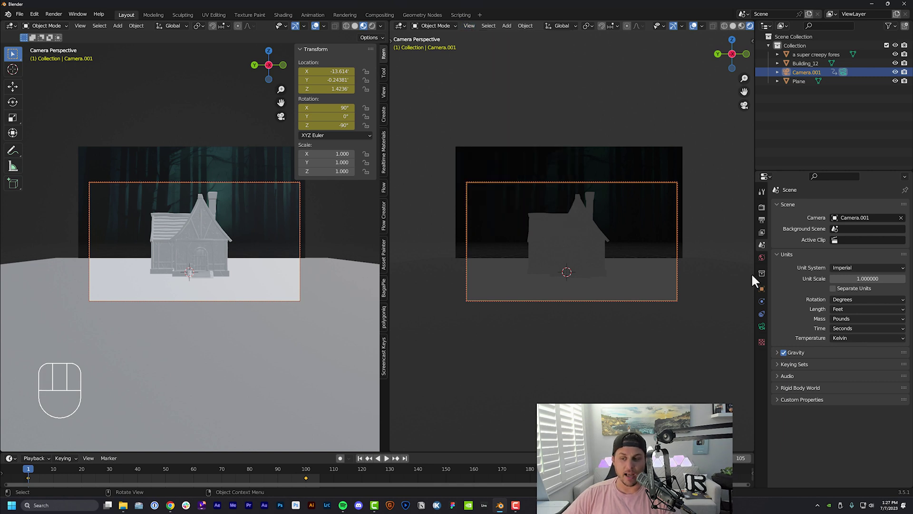
Set the World background color to a dark grey.
{"action": "left_click", "coordinate": [765, 263]}
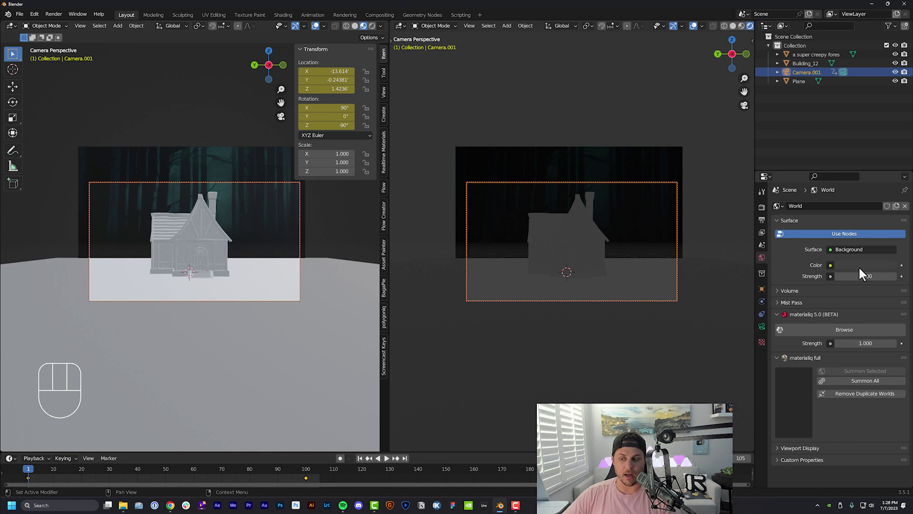
{"action": "left_click", "coordinate": [862, 273]}
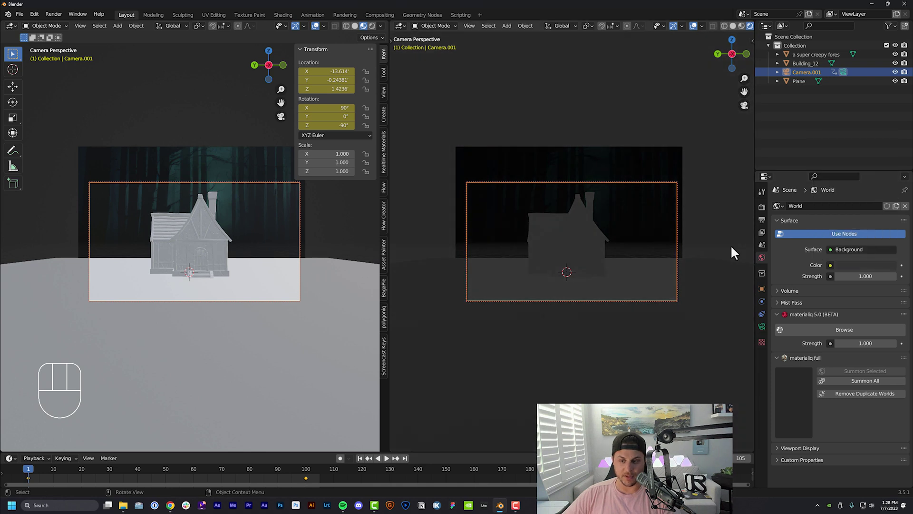
Add a Sun light, lift it above the house along Z and tilt it to shine at an angle.
{"action": "left_click", "coordinate": [220, 337]}
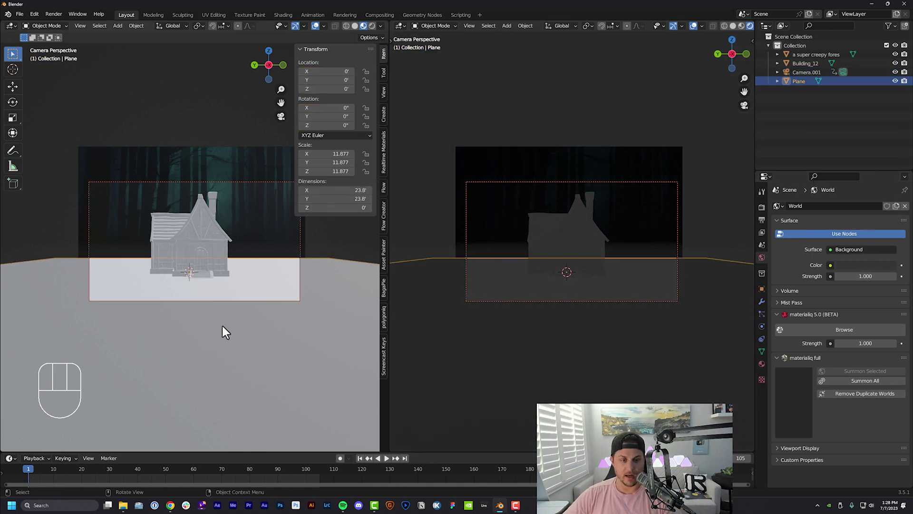
{"action": "key", "text": "KP_0"}
{"action": "middle_click", "coordinate": [225, 256]}
{"action": "key", "text": "n"}
{"action": "middle_click", "coordinate": [265, 230]}
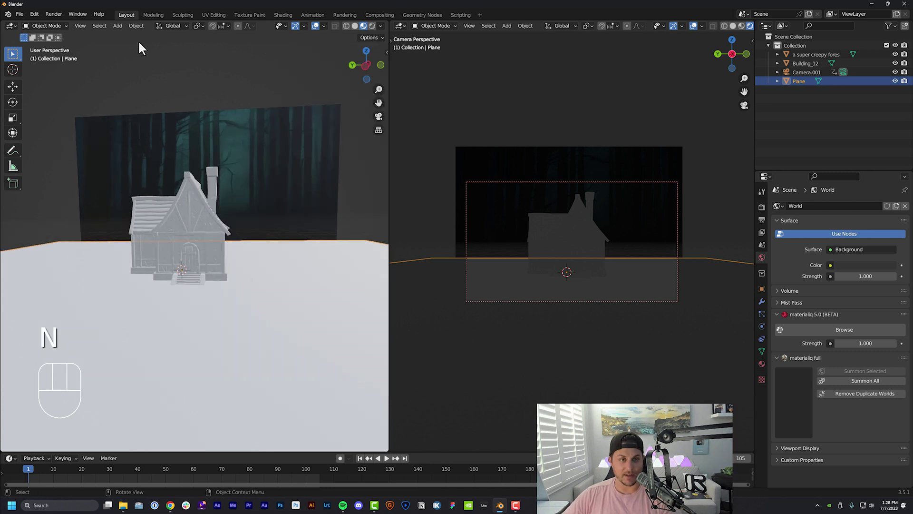
{"action": "left_click_drag", "start_coordinate": [122, 31], "coordinate": [247, 158]}
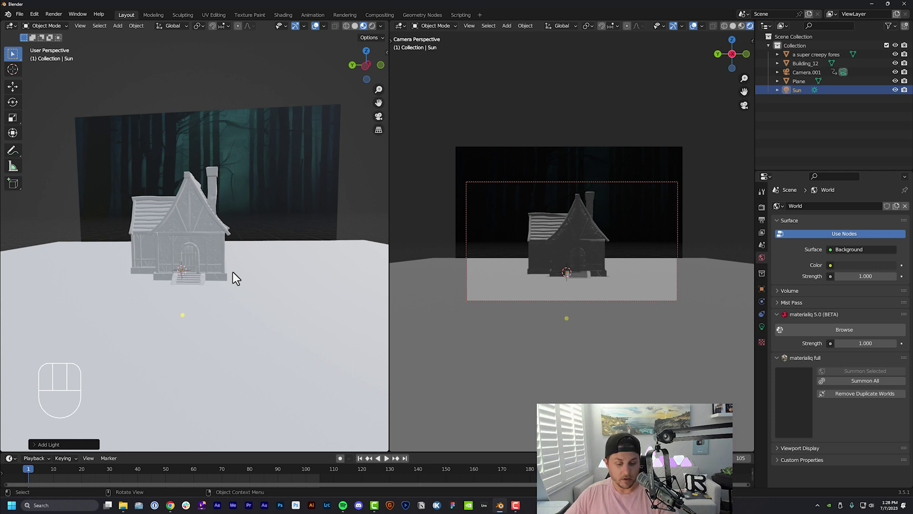
{"action": "key", "text": "g"}
{"action": "key", "text": "z"}
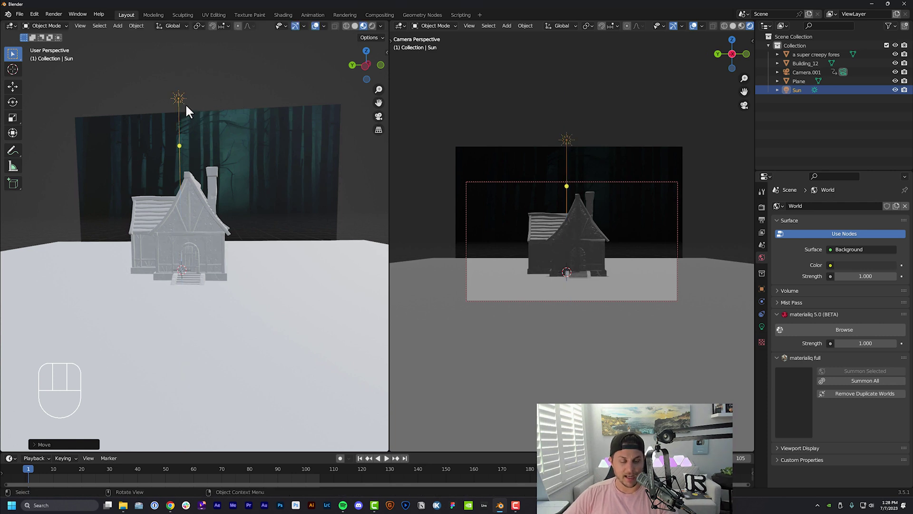
{"action": "key", "text": "r"}
{"action": "key", "text": "r"}
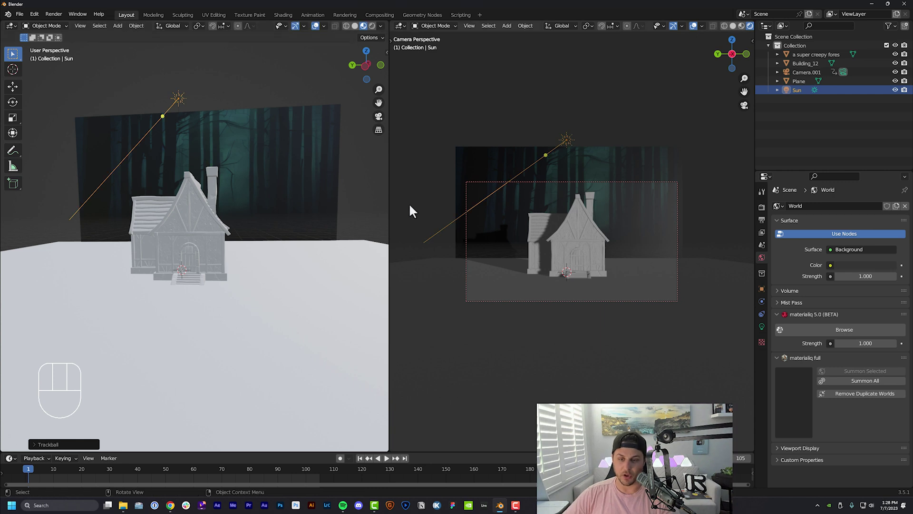
Add an Area light, move it into place above the house and tilt it around the Y axis.
{"action": "left_click_drag", "start_coordinate": [123, 32], "coordinate": [241, 181]}
{"action": "key", "text": "s"}
{"action": "key", "text": "g"}
{"action": "key", "text": "x"}
{"action": "key", "text": "g"}
{"action": "key", "text": "z"}
{"action": "key", "text": "r"}
{"action": "key", "text": "x"}
{"action": "key", "text": "y"}
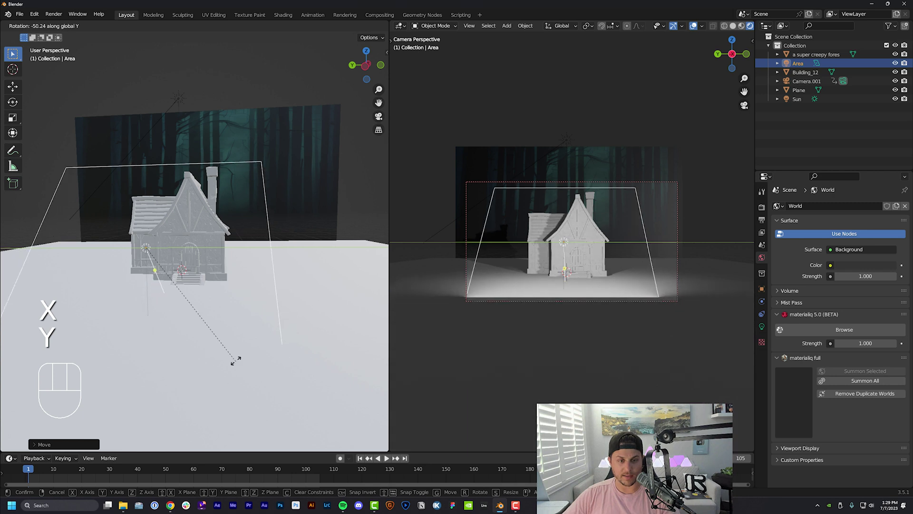
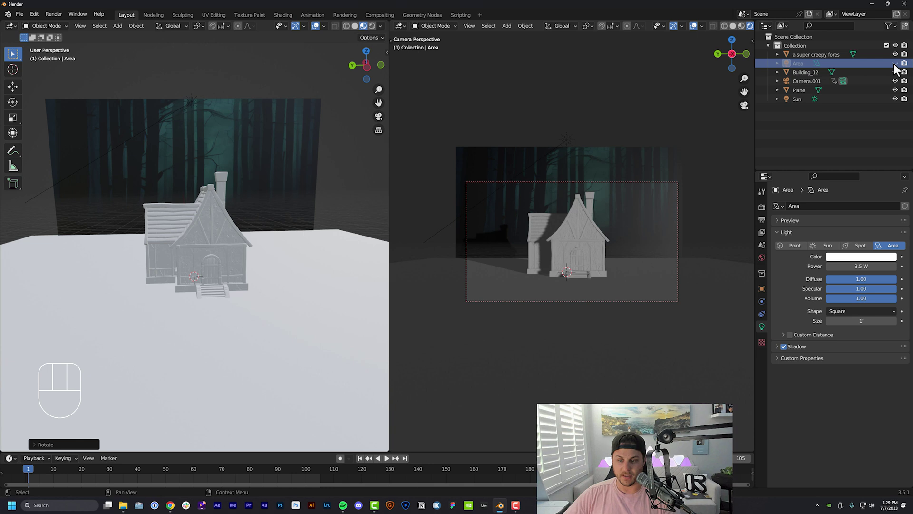
Unhide the Area light, give the Plane a green material and create a new material on the house.
{"action": "left_click", "coordinate": [897, 68]}
{"action": "left_click", "coordinate": [896, 68]}
{"action": "left_click", "coordinate": [896, 68]}
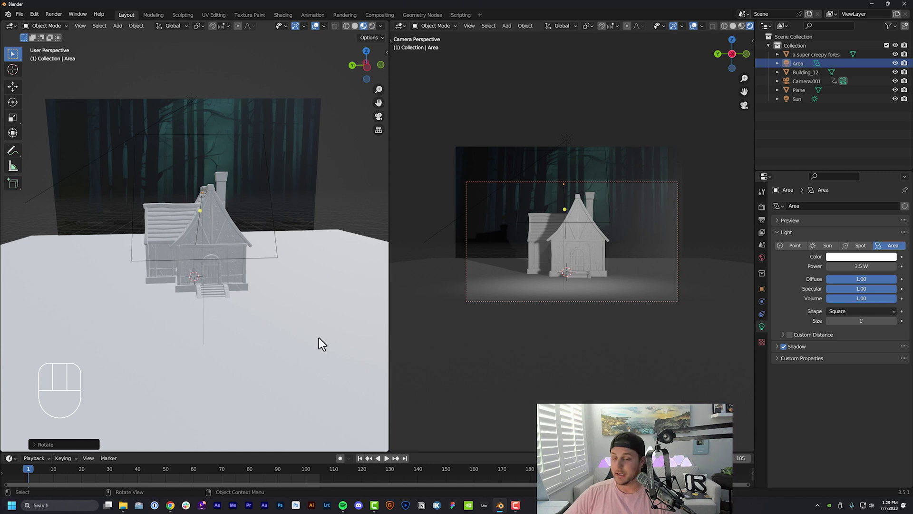
{"action": "left_click", "coordinate": [297, 340]}
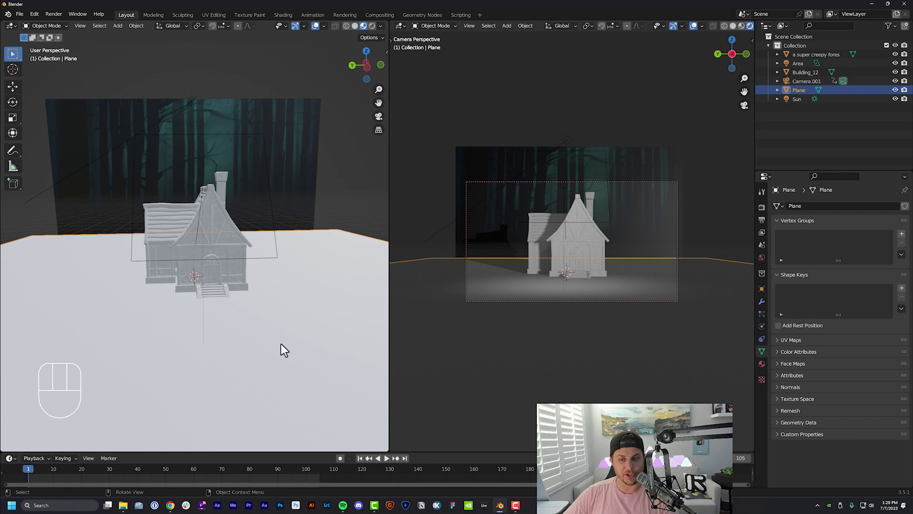
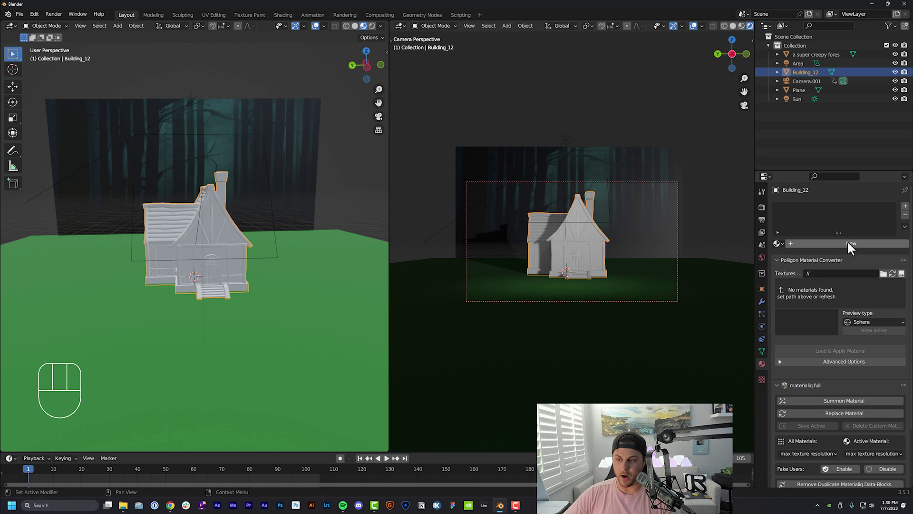
{"action": "left_click", "coordinate": [850, 248]}
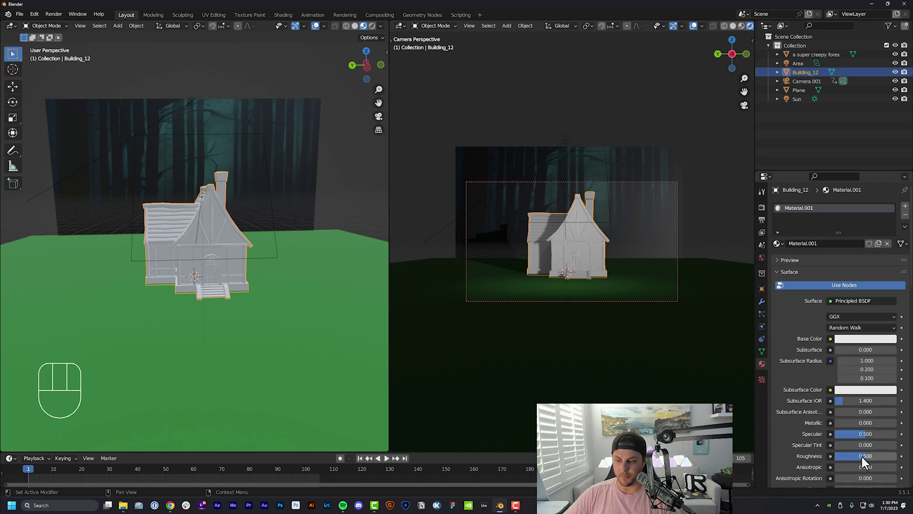
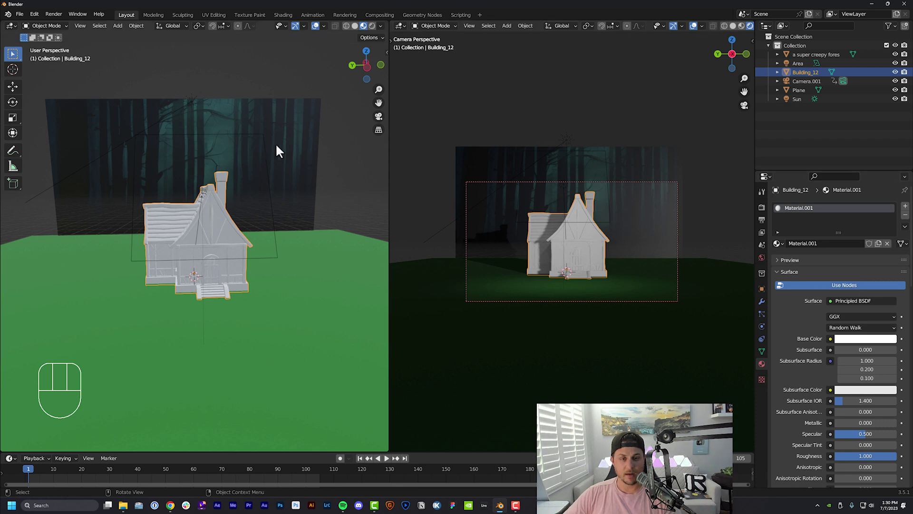
Set the forest backdrop's Roughness to 1, push it back along X and scale it up to fill the frame.
{"action": "left_click", "coordinate": [279, 149]}
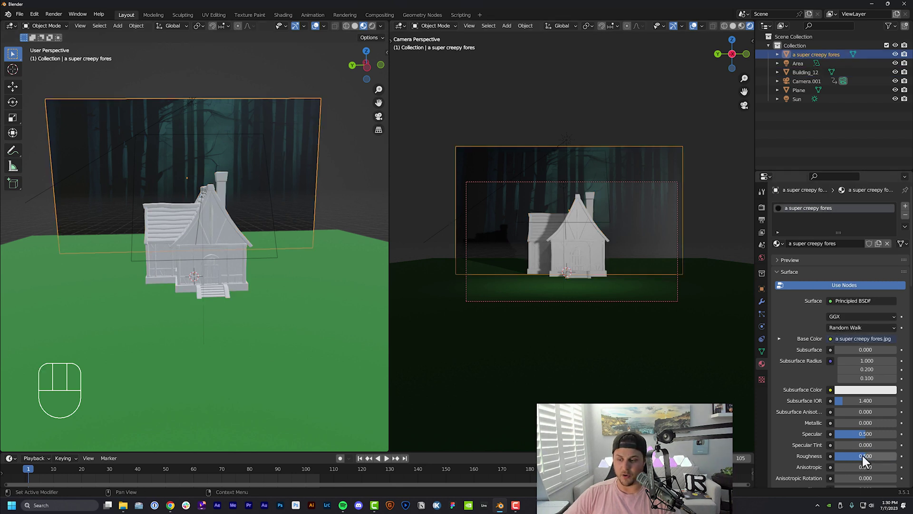
{"action": "left_click_drag", "start_coordinate": [864, 460], "coordinate": [681, 279]}
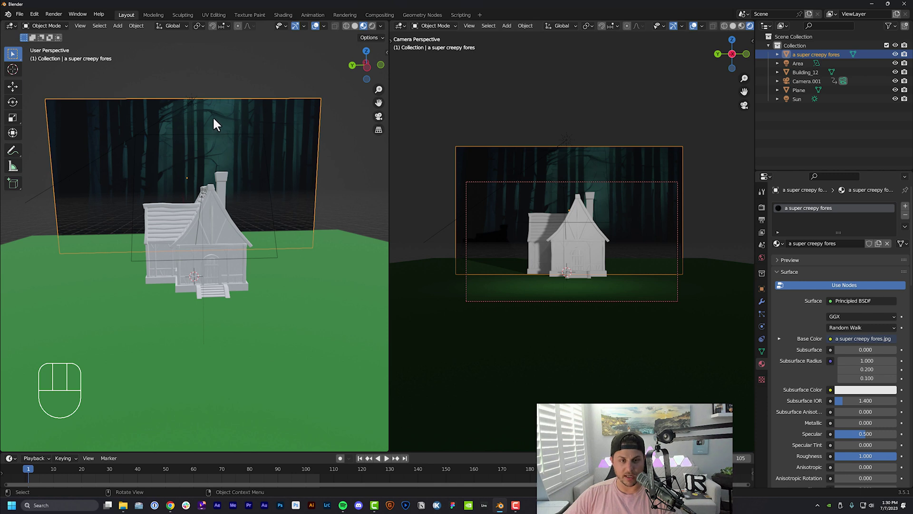
{"action": "key", "text": "g"}
{"action": "key", "text": "x"}
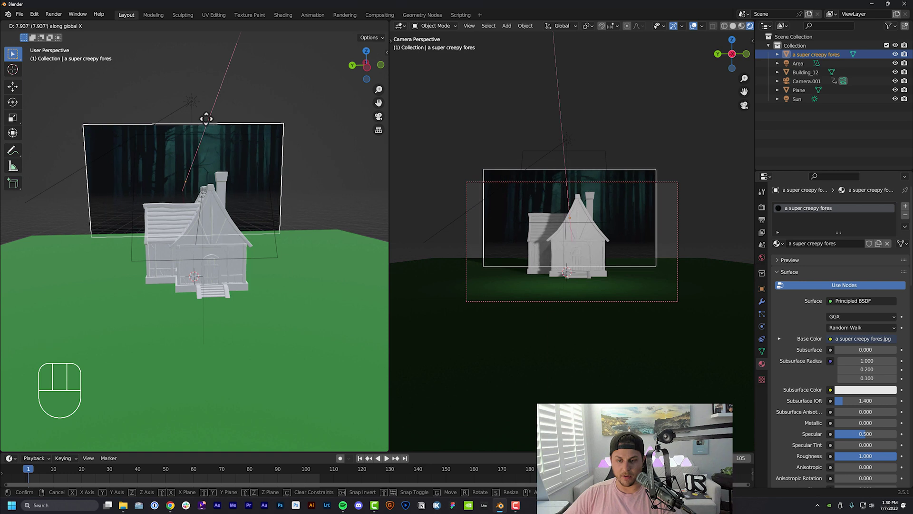
{"action": "key", "text": "s"}
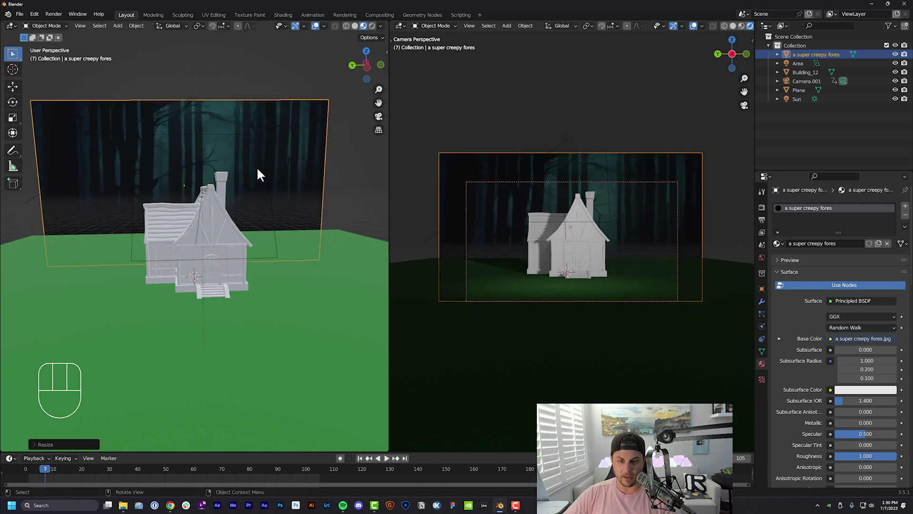
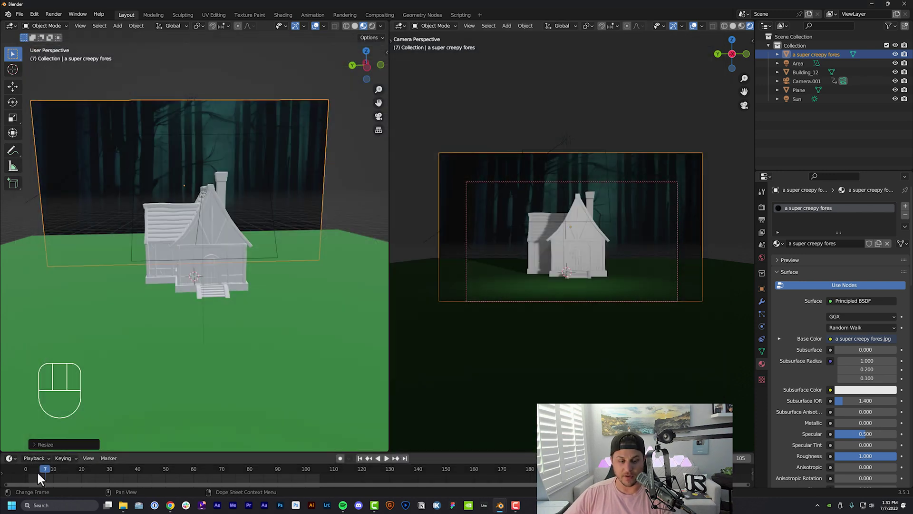
{"action": "left_click", "coordinate": [41, 474]}
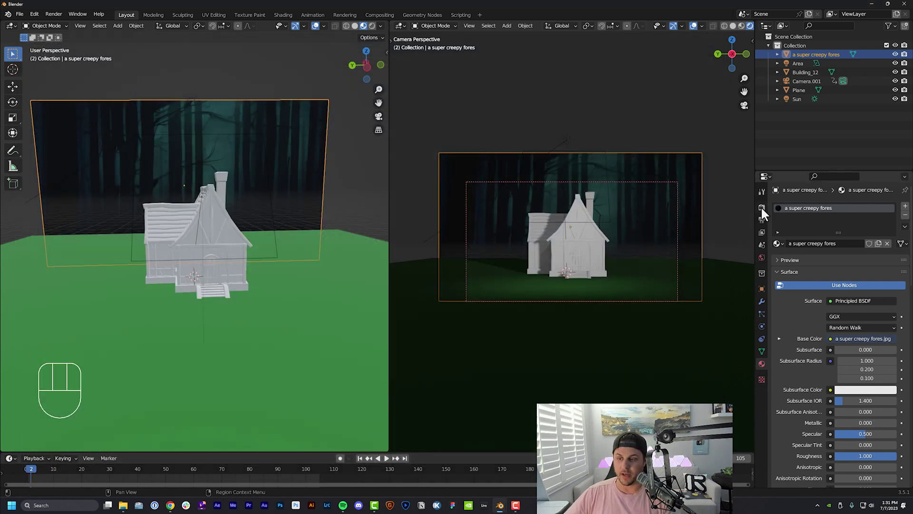